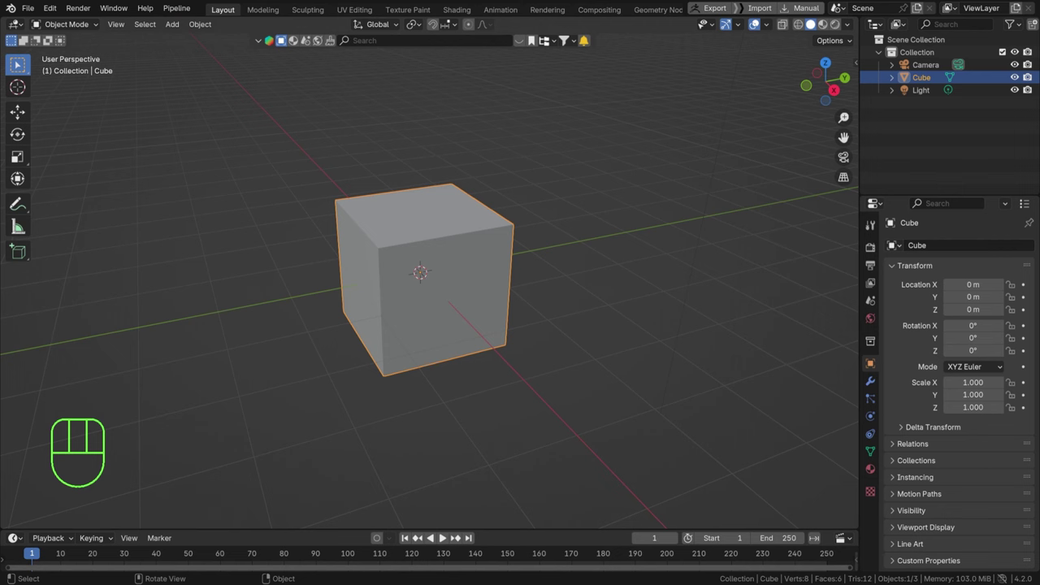
# Step: Delete the default cube and add a UV Sphere at the scene origin
pyautogui.press('Delete')
pyautogui.press('shift+a')
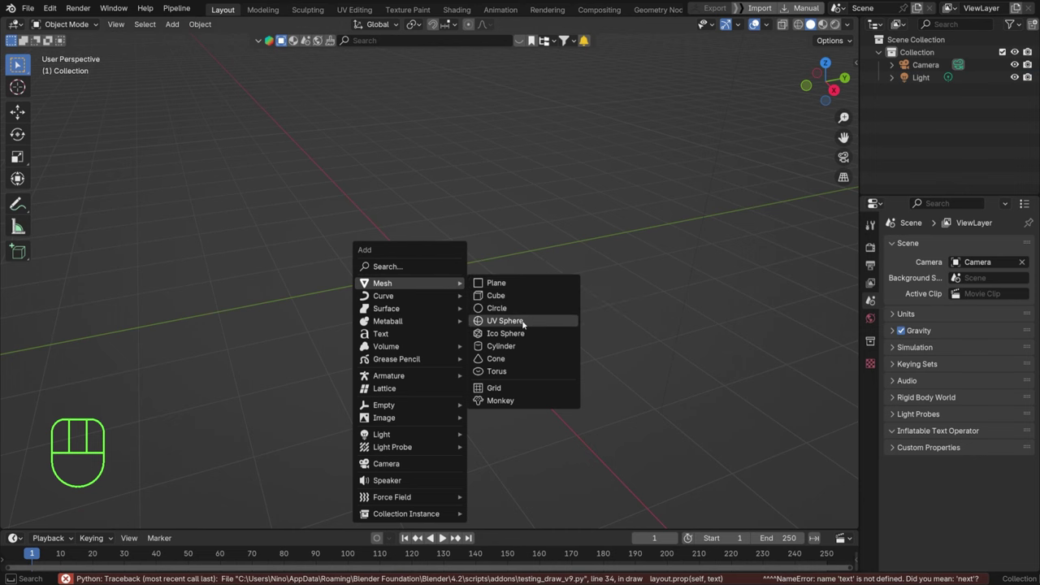
pyautogui.rightClick(452, 265)
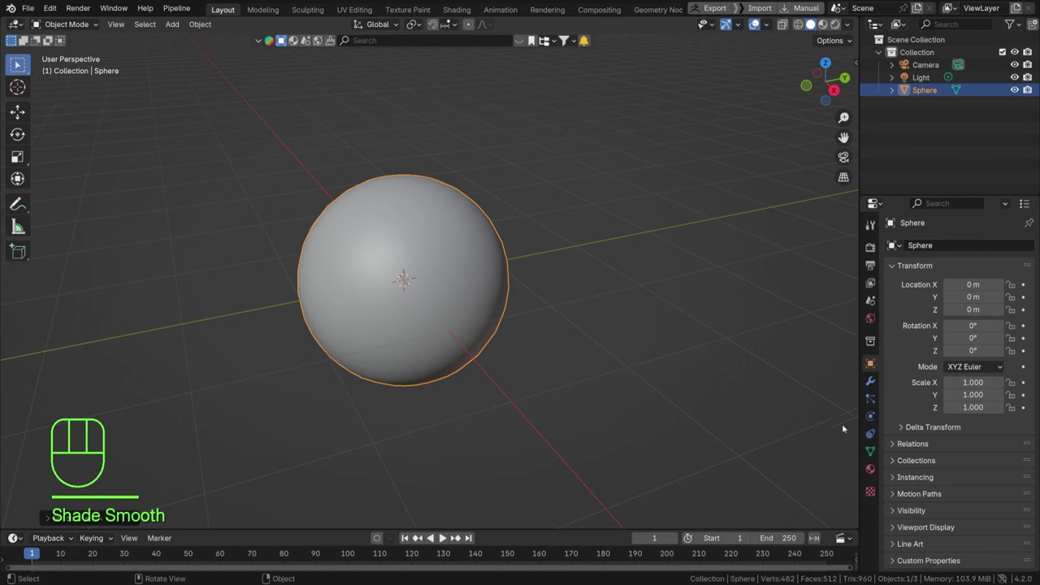
# Step: Add a particle system with Number 300, Frame Start/End 1, scene End 200, and preview playback
pyautogui.click(880, 406)
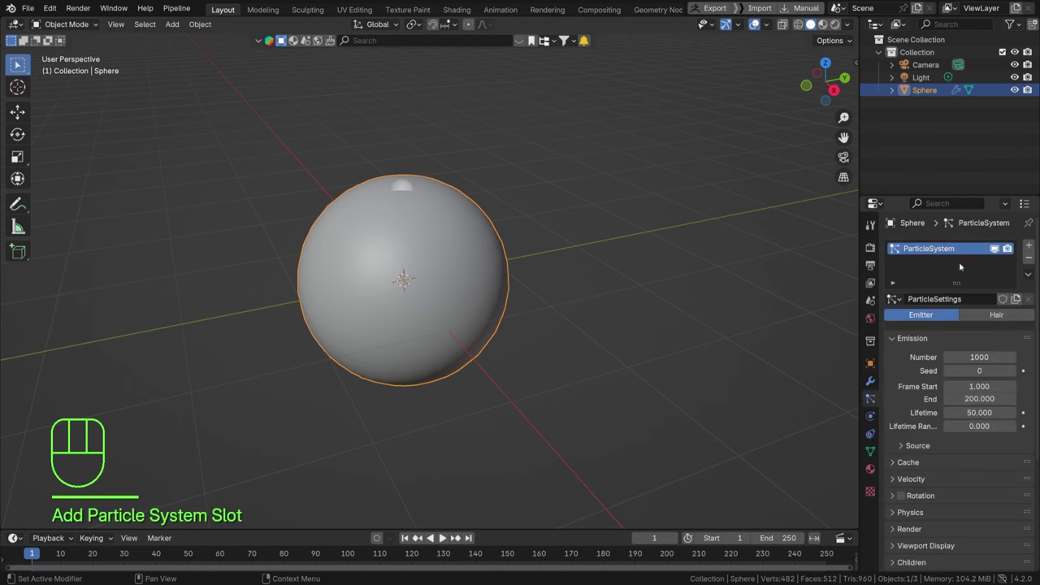
pyautogui.moveTo(581, 374); pyautogui.dragTo(568, 359)
pyautogui.press('space')
pyautogui.press('space')
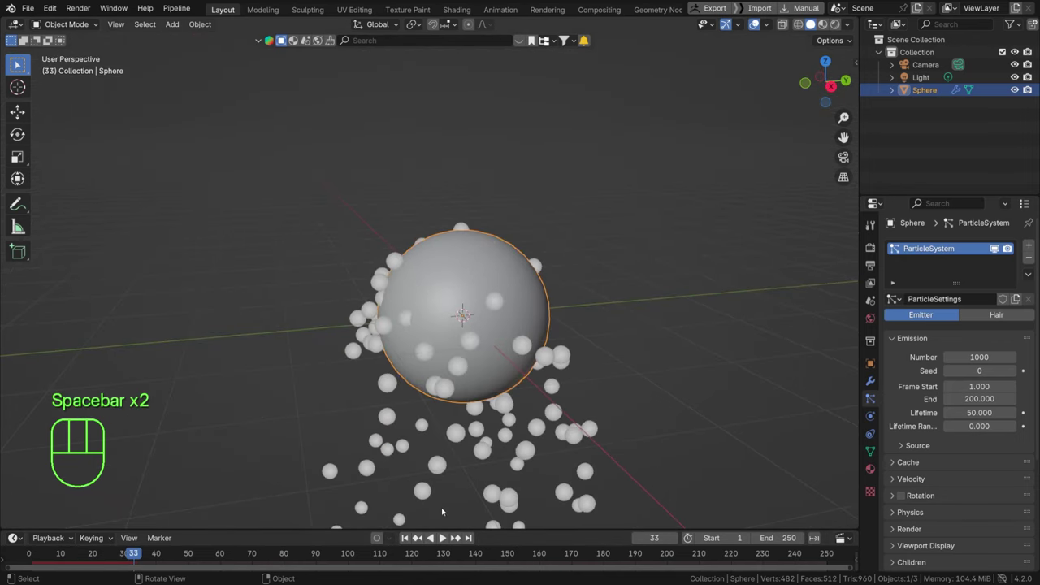
pyautogui.doubleClick(401, 542)
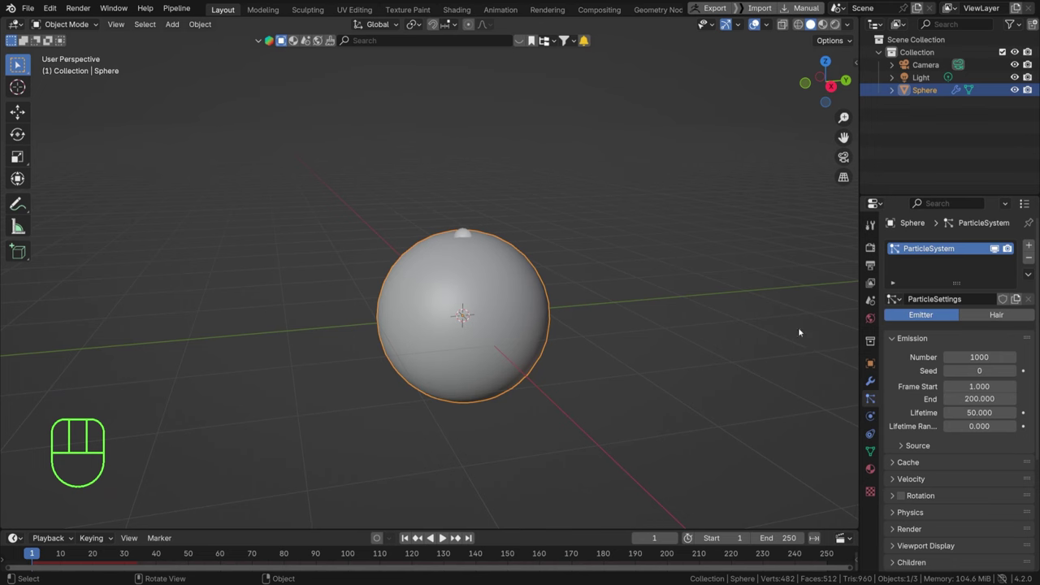
pyautogui.moveTo(603, 376); pyautogui.dragTo(634, 318)
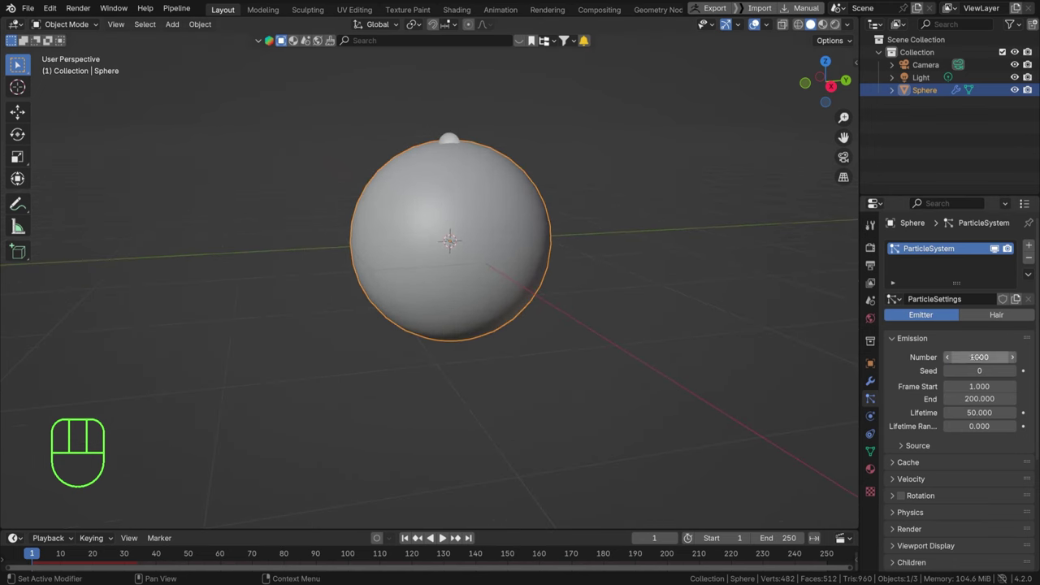
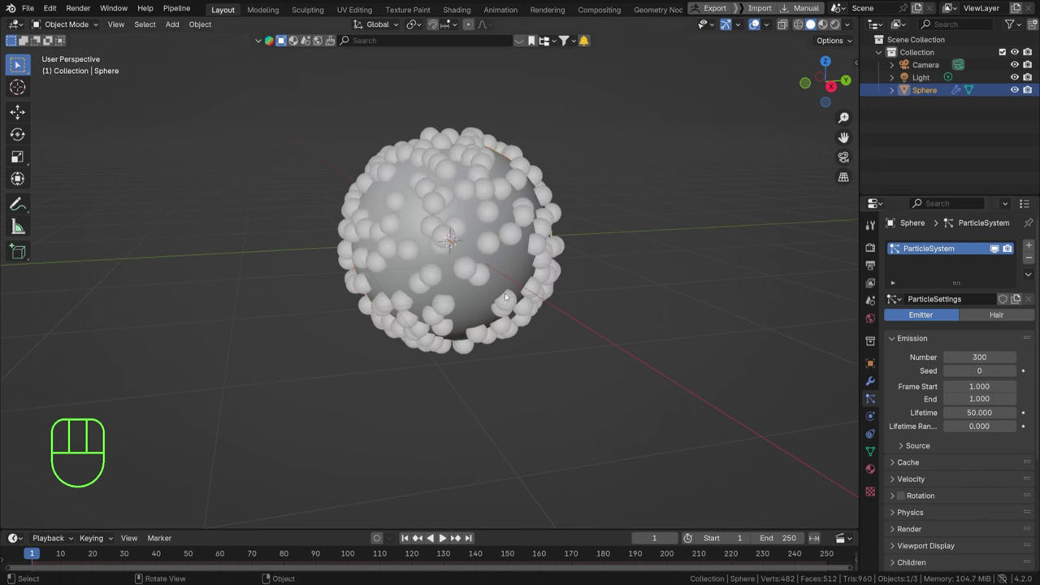
pyautogui.press('space')
pyautogui.press('space')
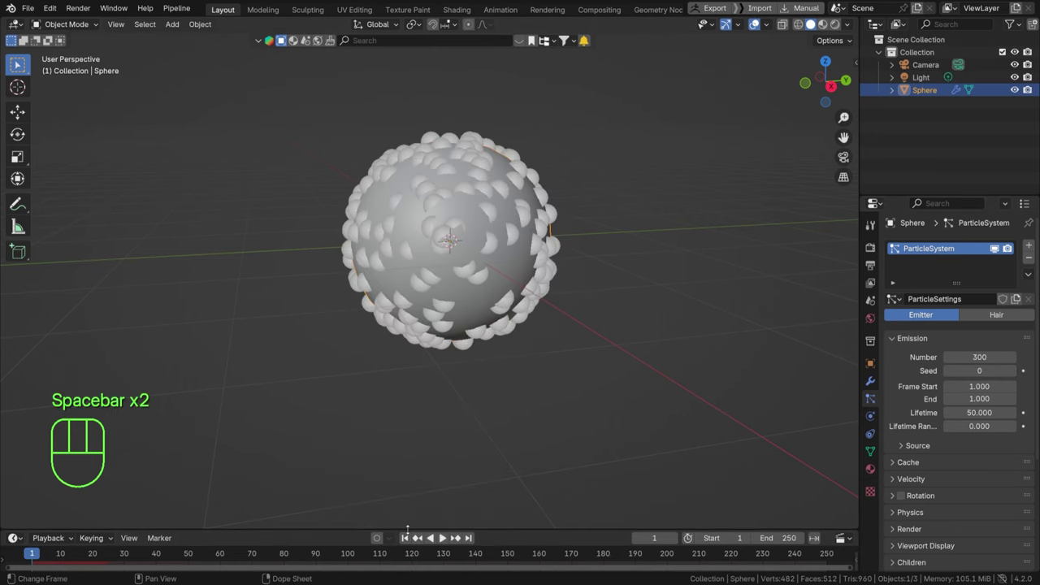
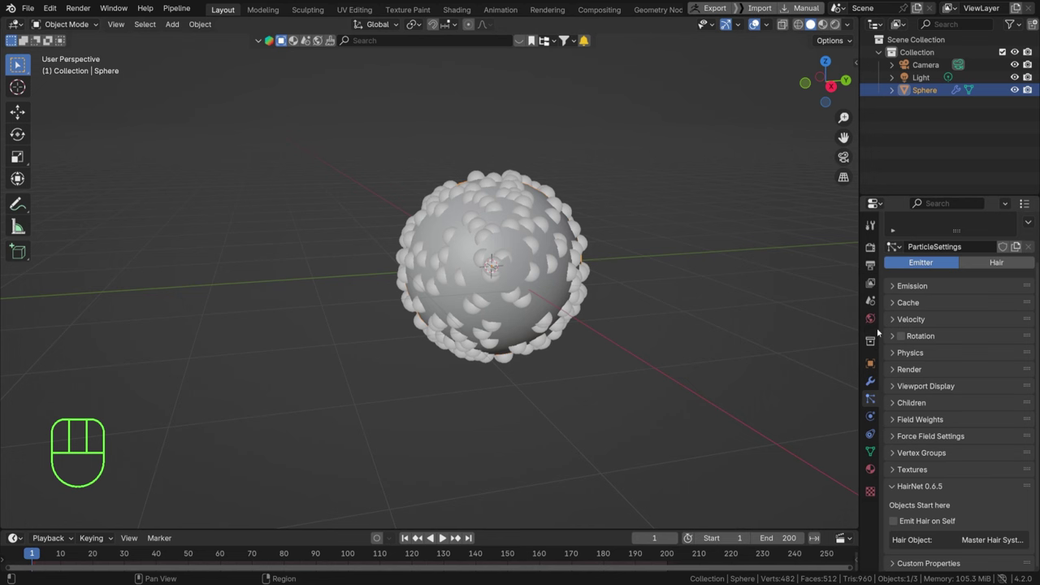
# Step: Set the particle Physics Type to Boids in the Physics panel
pyautogui.click(900, 356)
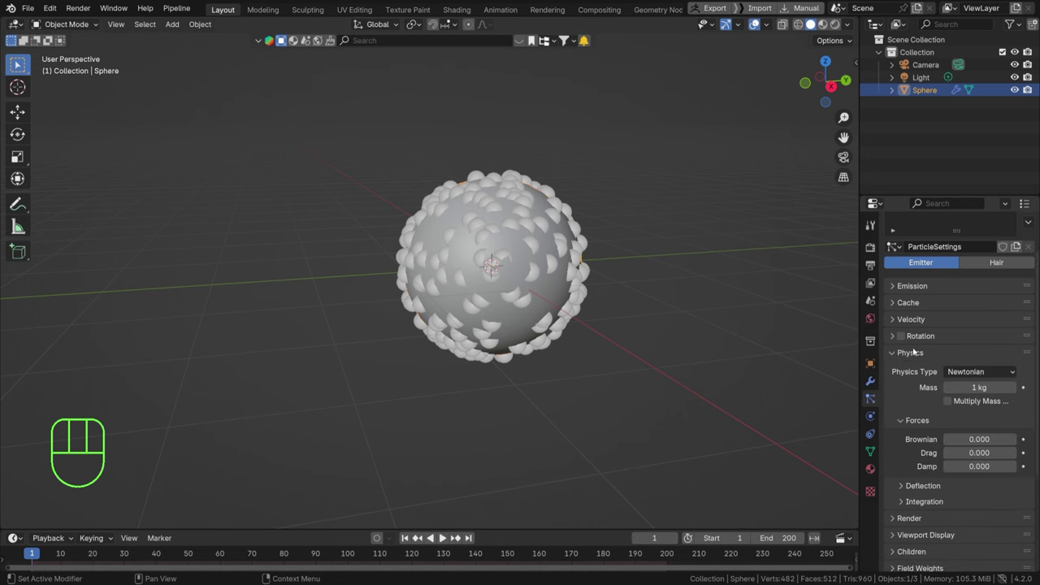
pyautogui.moveTo(956, 371); pyautogui.dragTo(895, 243)
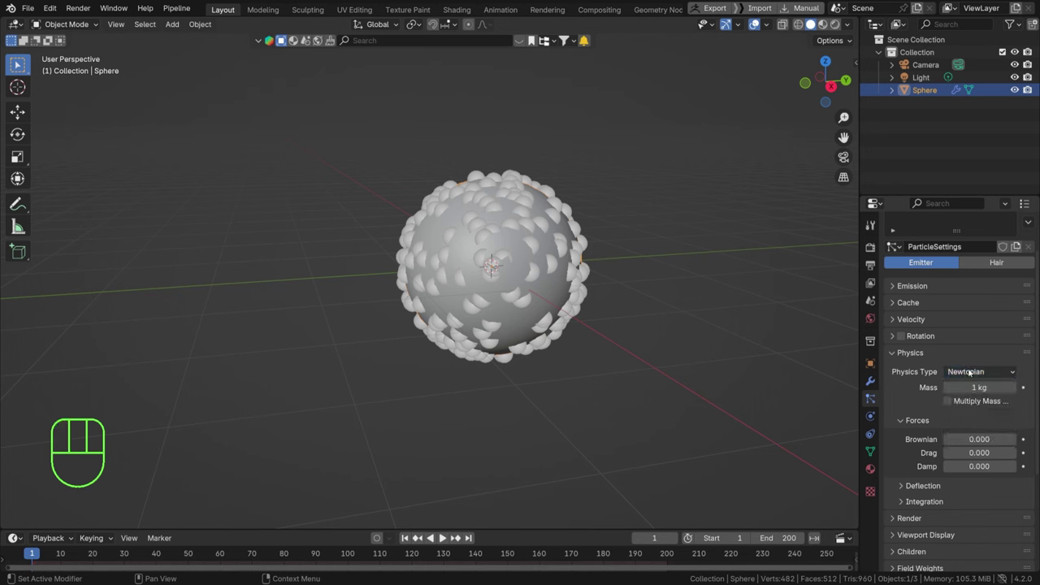
pyautogui.moveTo(982, 373); pyautogui.dragTo(969, 431)
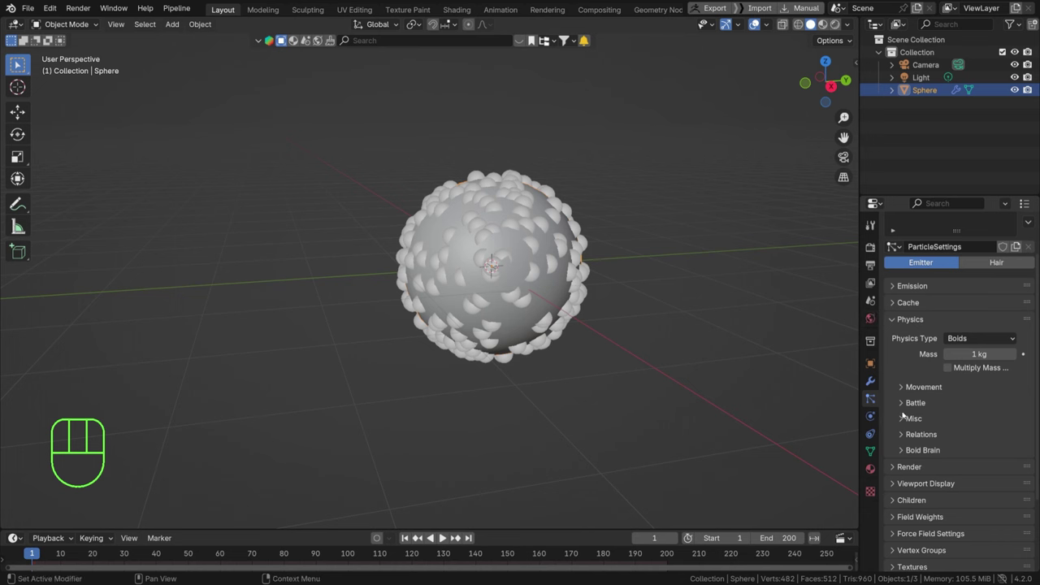
# Step: Preview the boids swarm from front view and save the project as boids.blend
pyautogui.press('space')
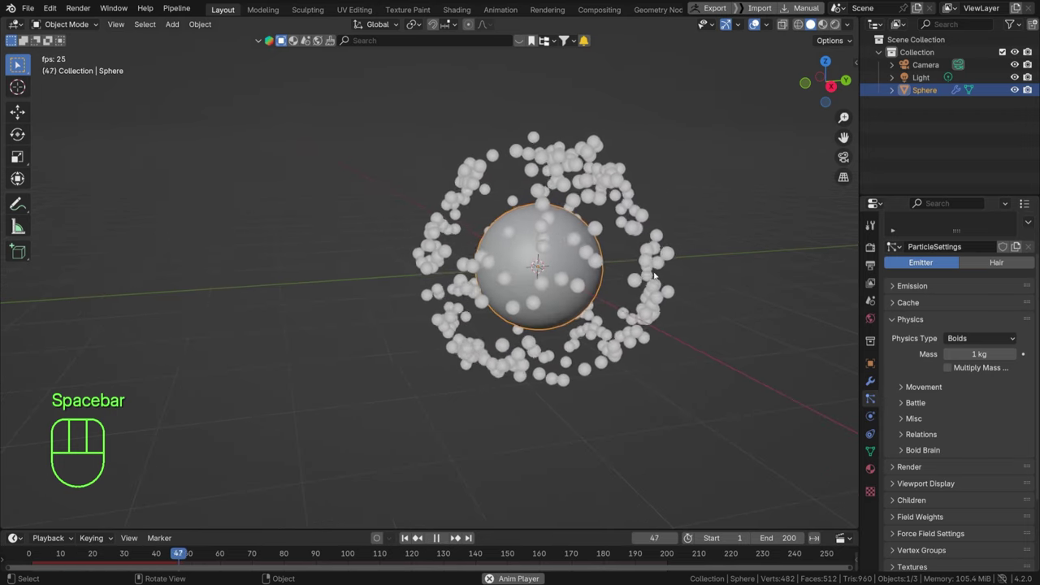
pyautogui.press('KP_1')
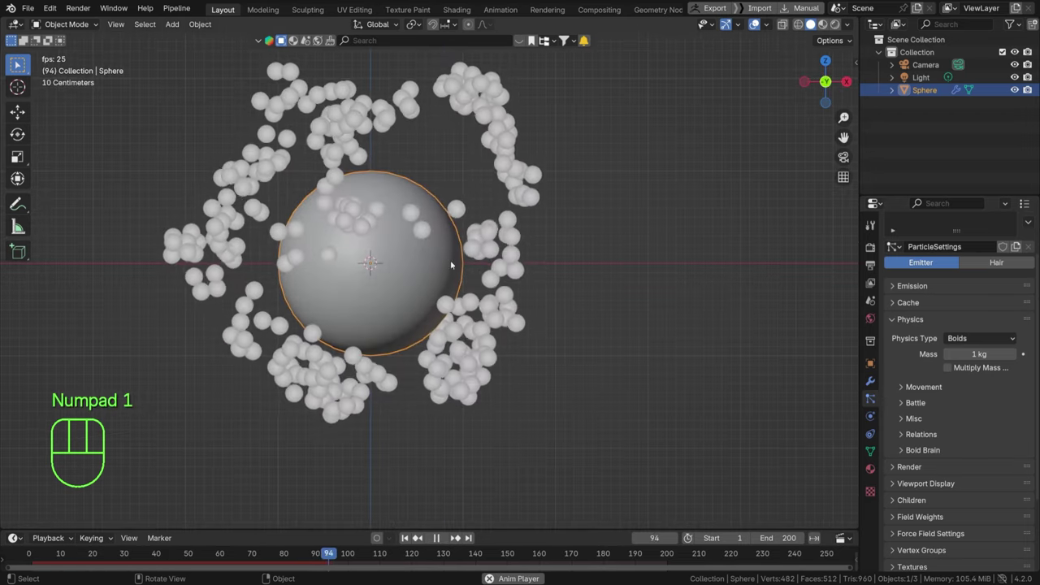
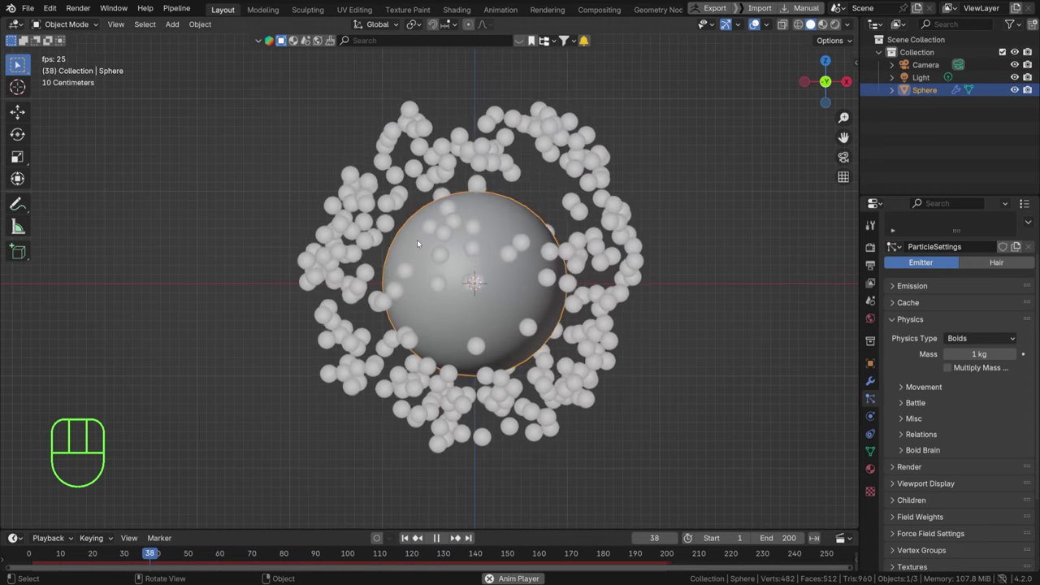
pyautogui.press('space')
pyautogui.press('ctrl+s')
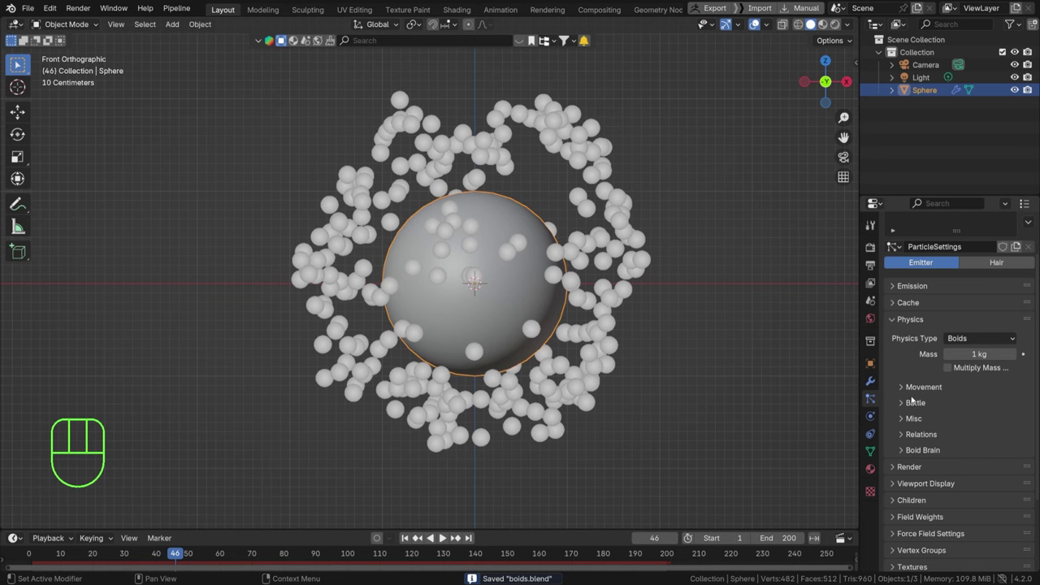
pyautogui.click(909, 396)
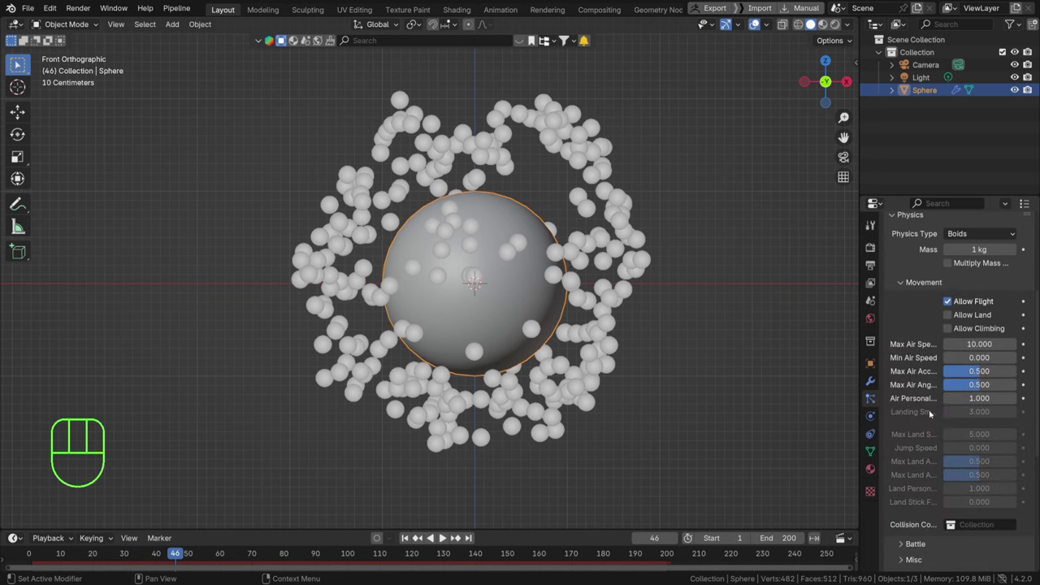
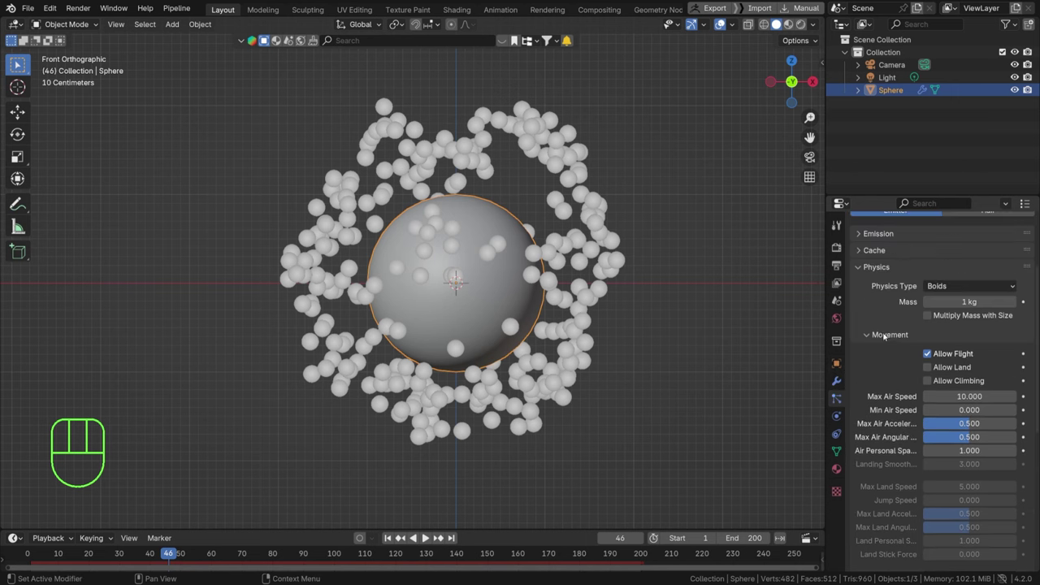
pyautogui.click(871, 333)
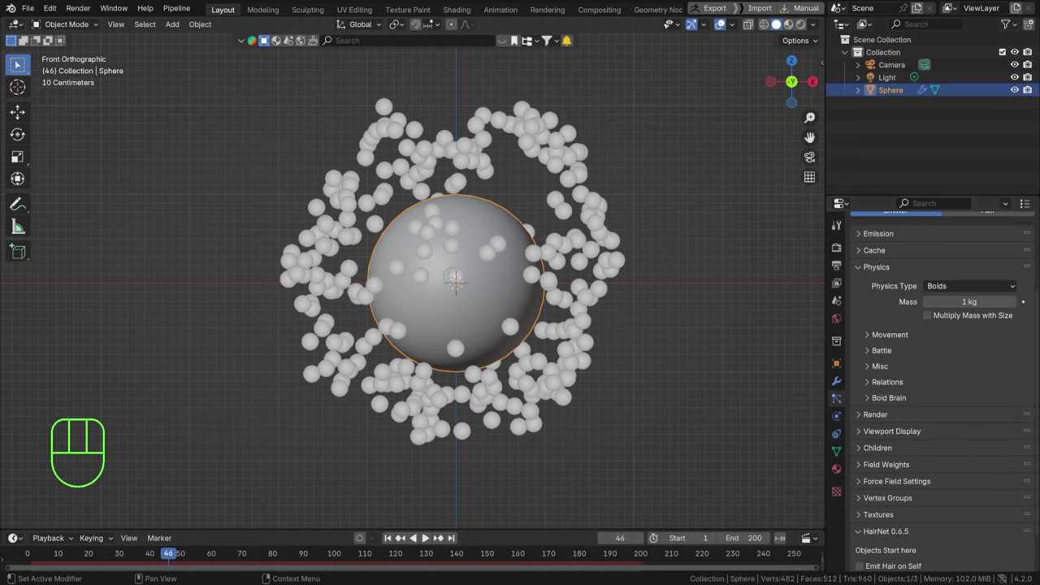
# Step: Expand Boid Brain to show the Separate and Flock rules and watch them during playback
pyautogui.click(879, 401)
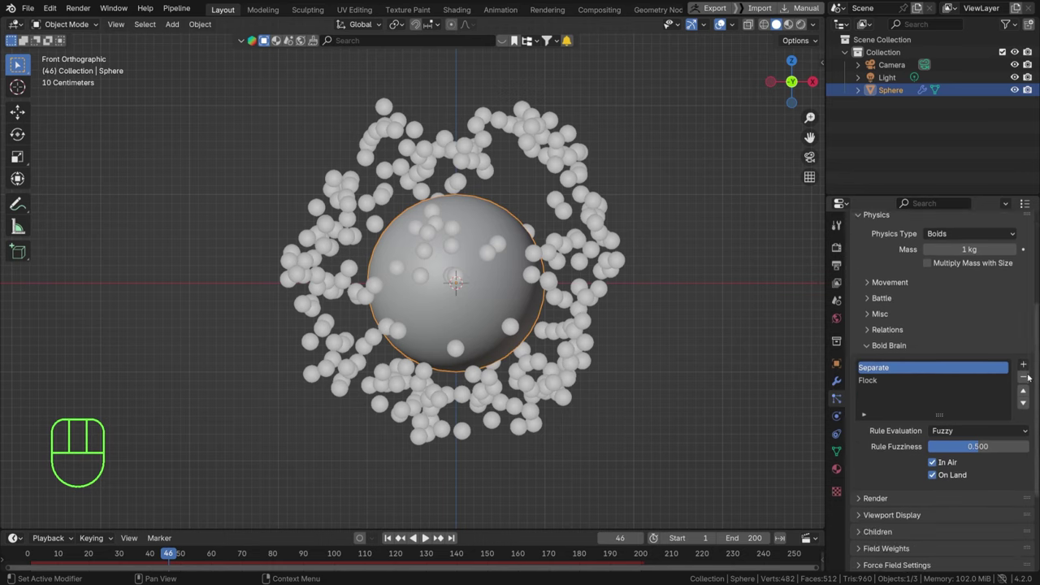
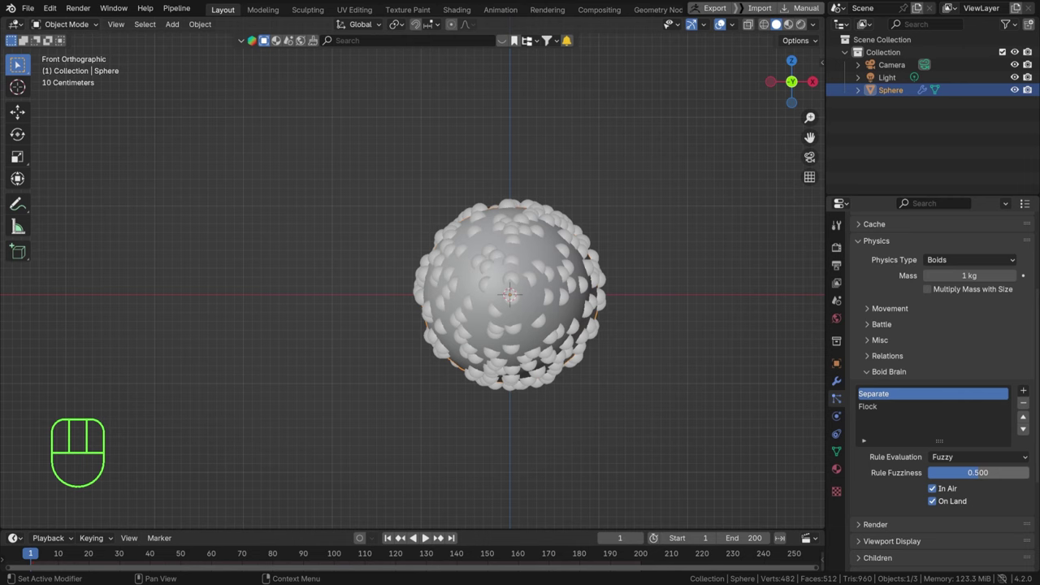
pyautogui.press('space')
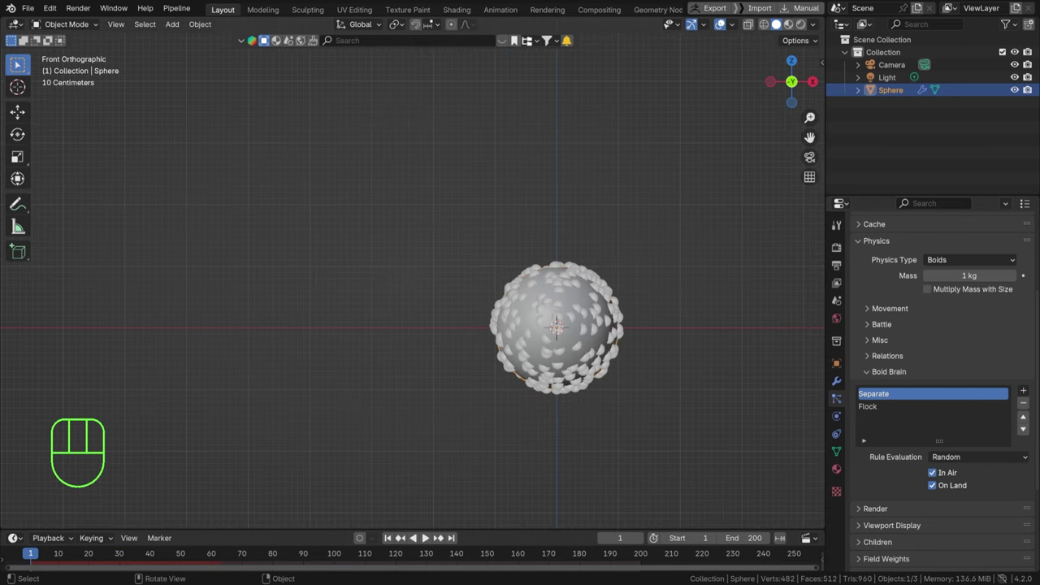
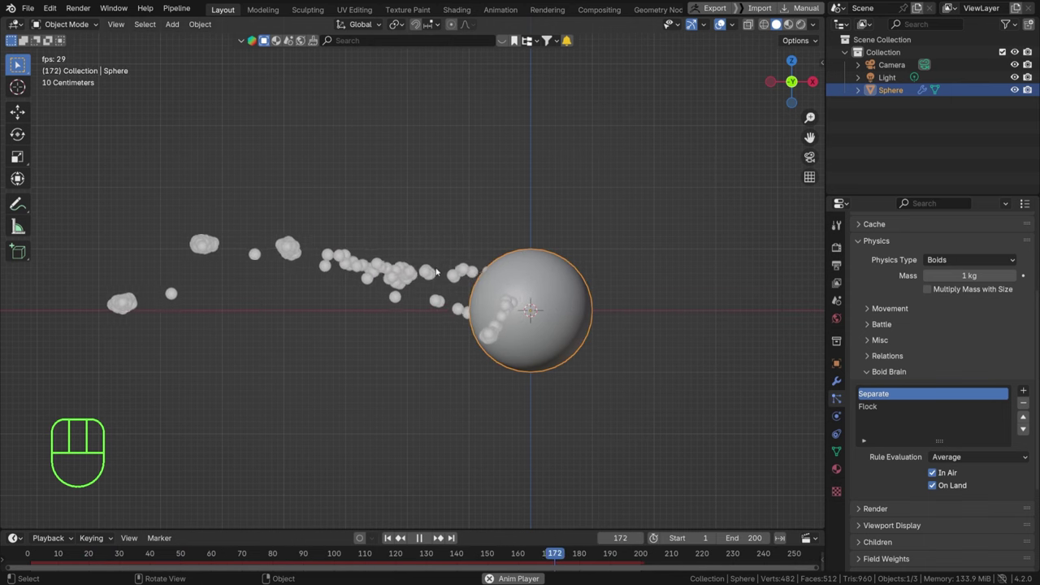
pyautogui.moveTo(258, 276); pyautogui.dragTo(329, 275)
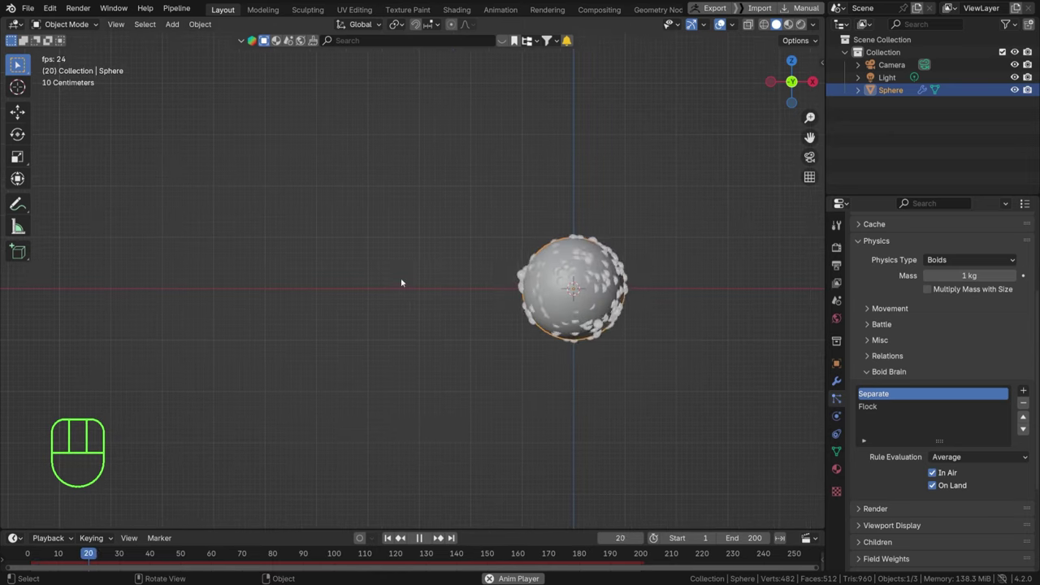
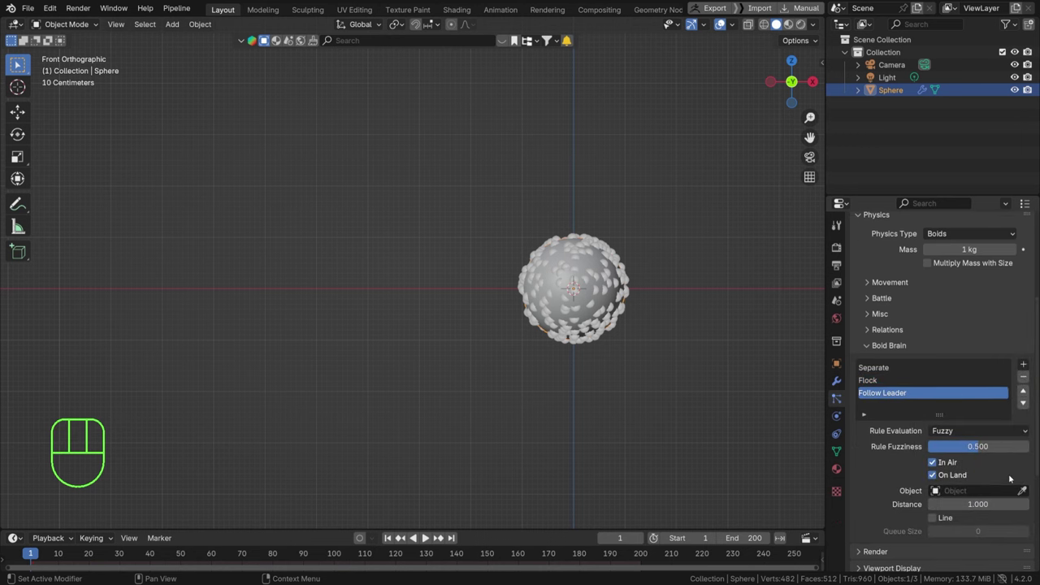
# Step: Add an empty renamed Leader, move it up-left of the sphere, then select the emitter sphere
pyautogui.press('shift+a')
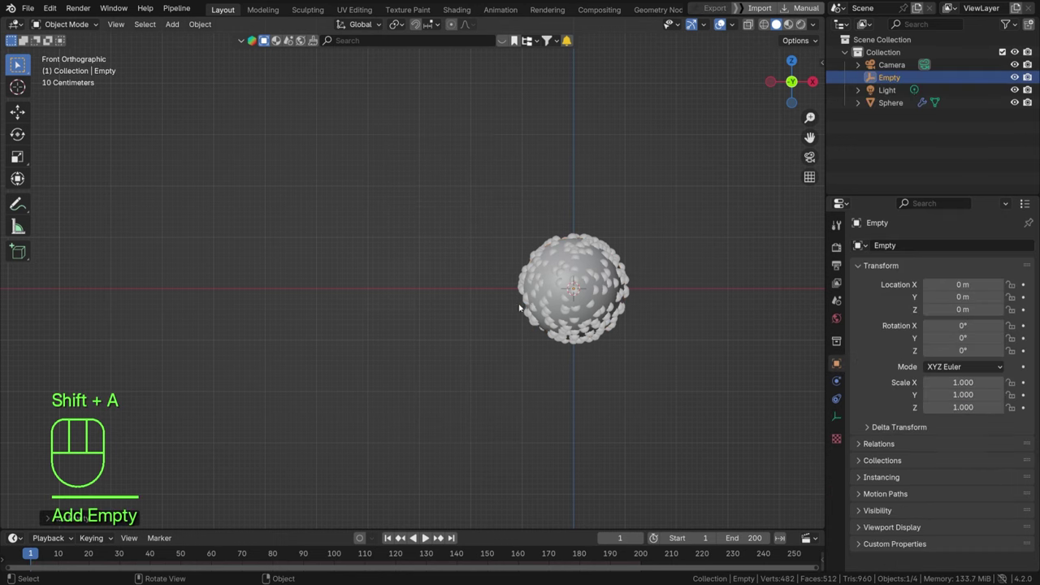
pyautogui.press('F2')
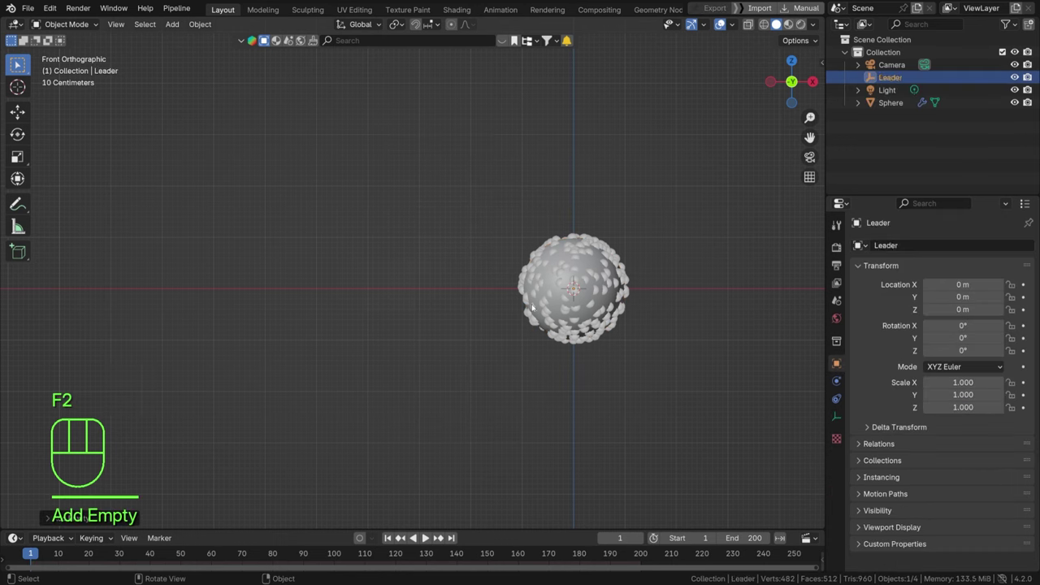
pyautogui.press('g')
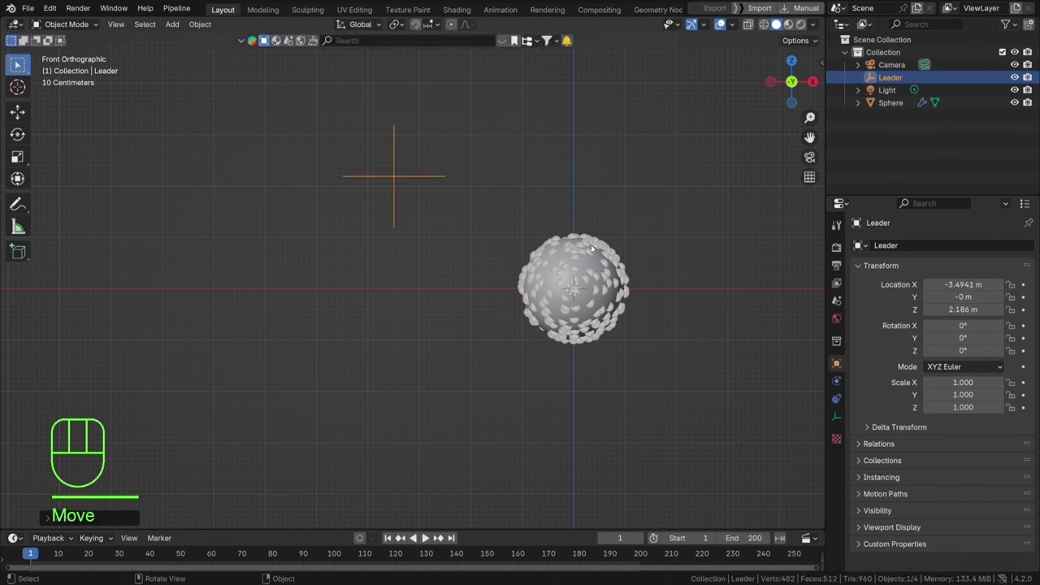
pyautogui.click(588, 259)
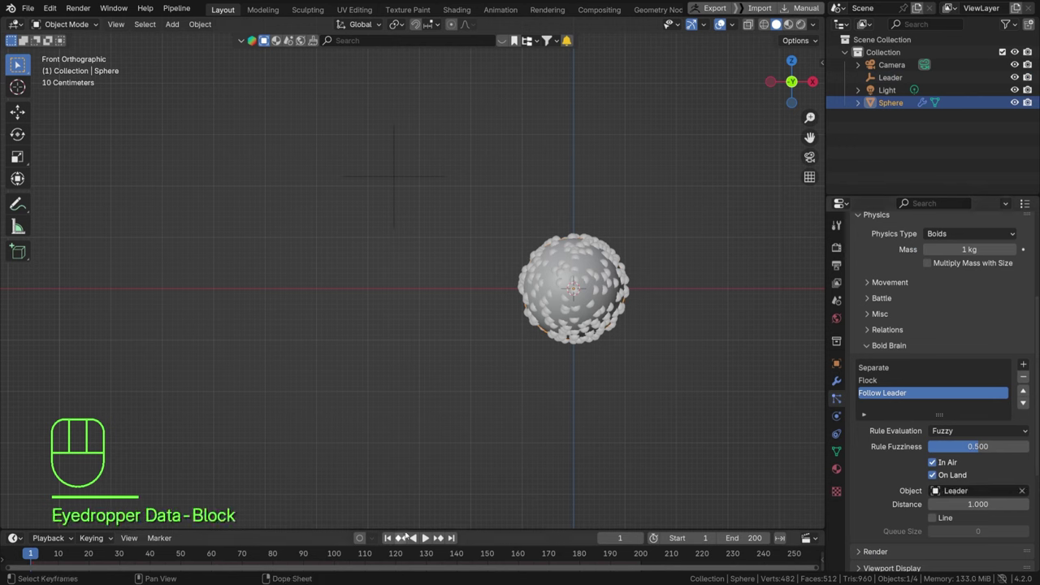
# Step: Steer the flock by moving the Leader during playback and raise Follow Leader fuzziness to 0.704
pyautogui.press('space')
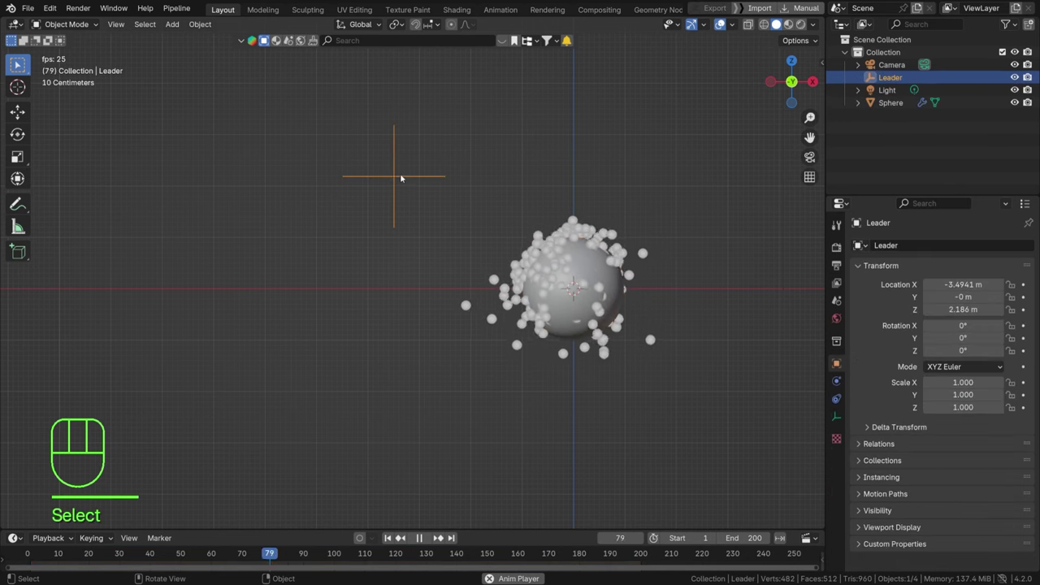
pyautogui.press('g')
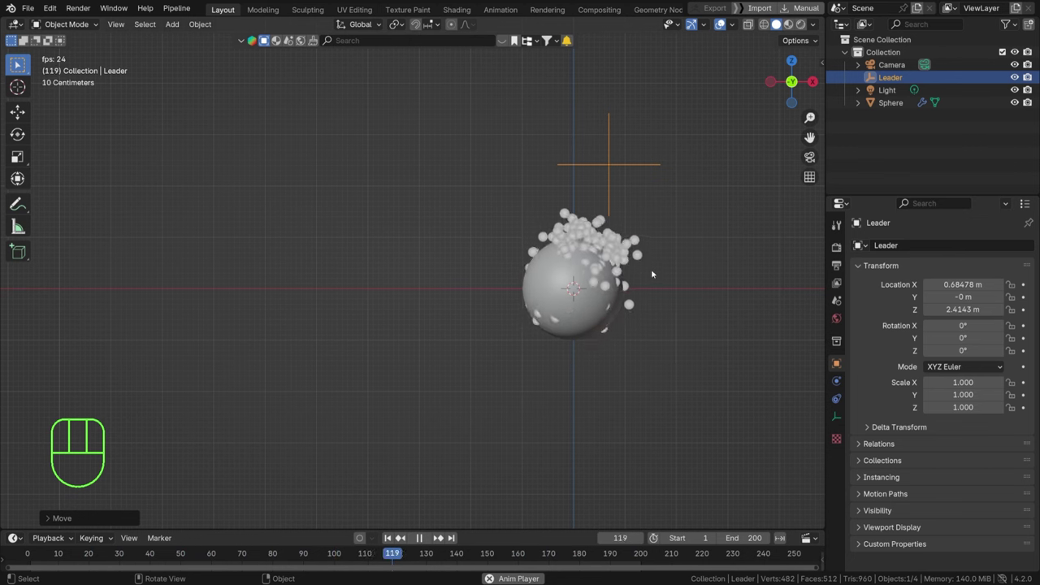
pyautogui.press('g')
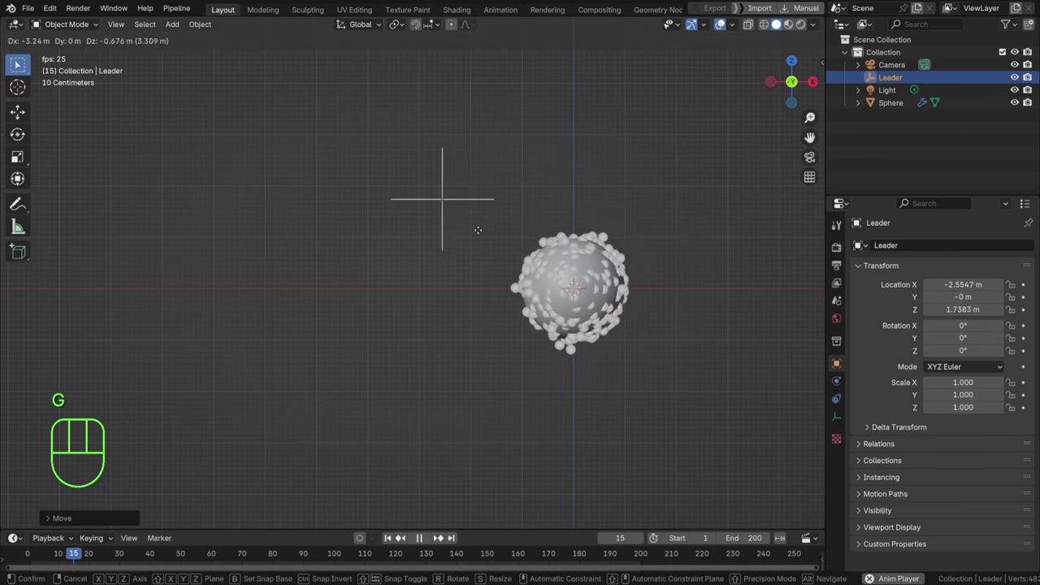
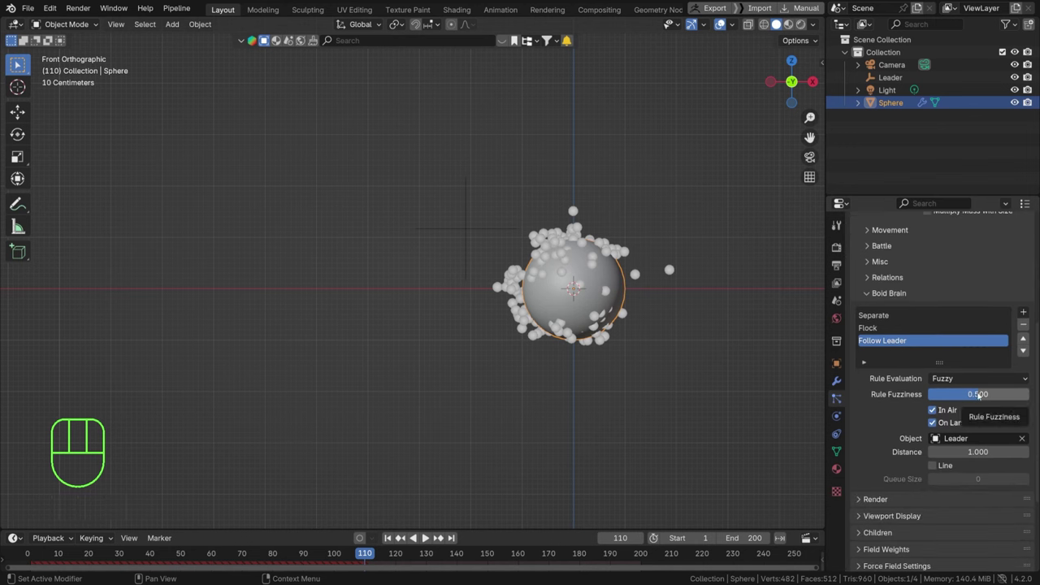
pyautogui.moveTo(1025, 337); pyautogui.dragTo(1002, 401)
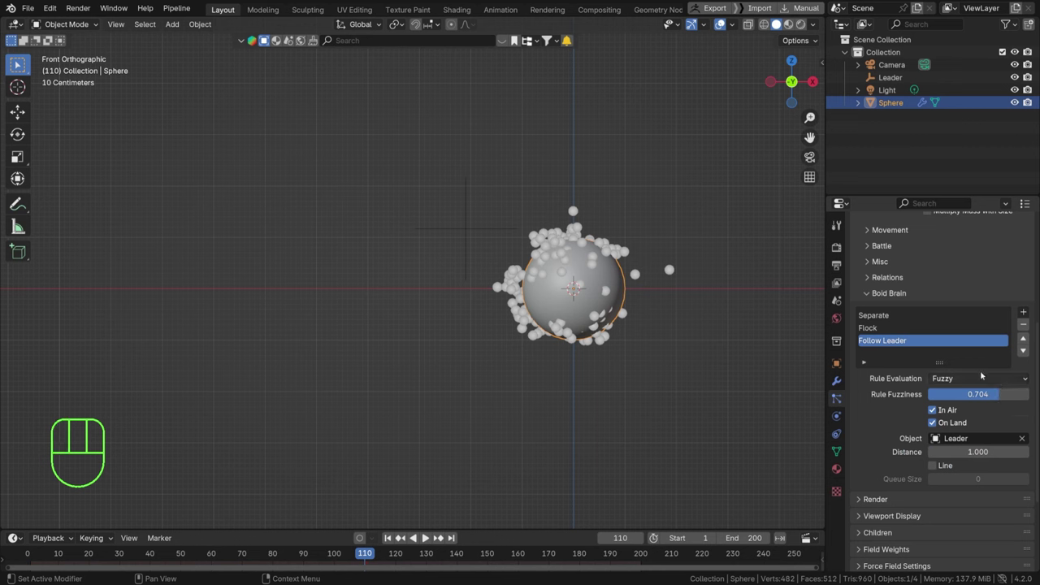
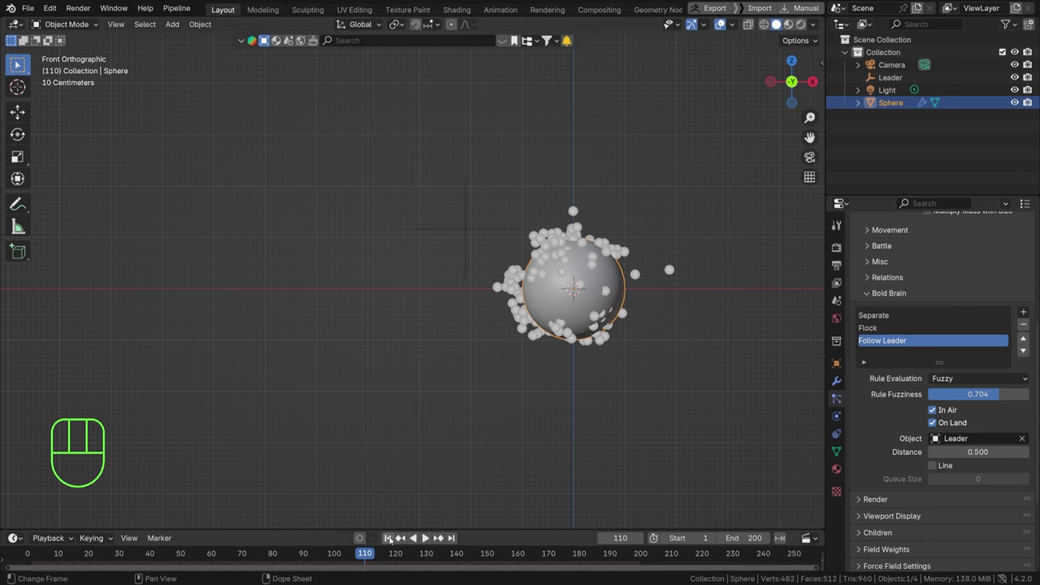
pyautogui.press('space')
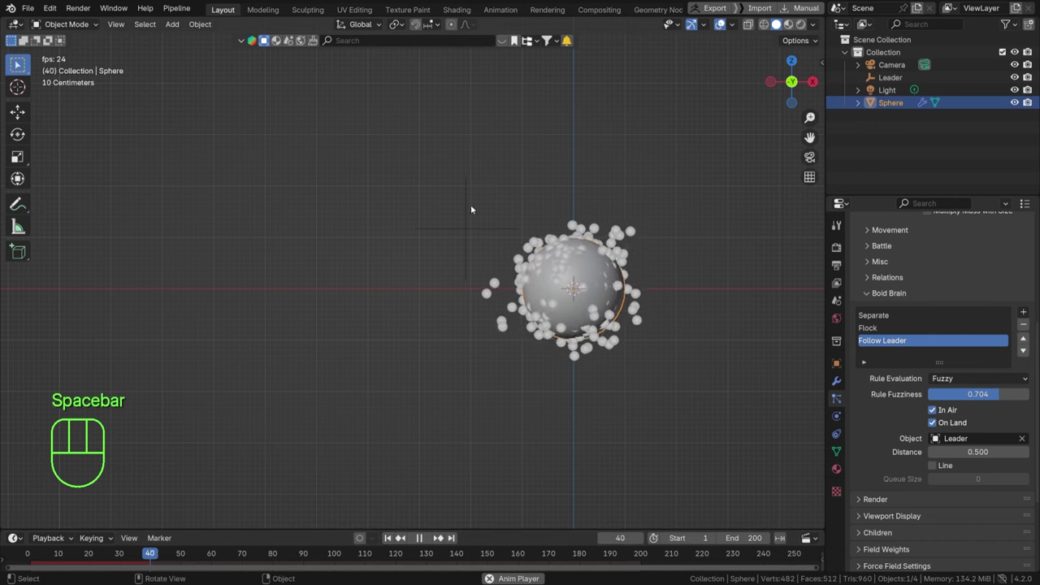
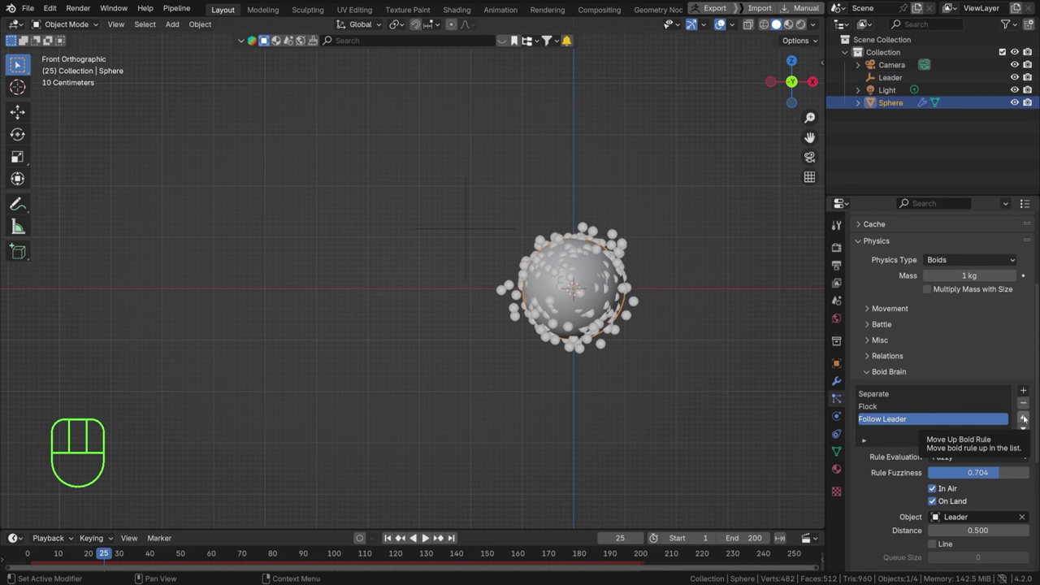
# Step: Reorder the boid rules to Separate, Follow Leader, Flock and replay the simulation
pyautogui.click(1029, 420)
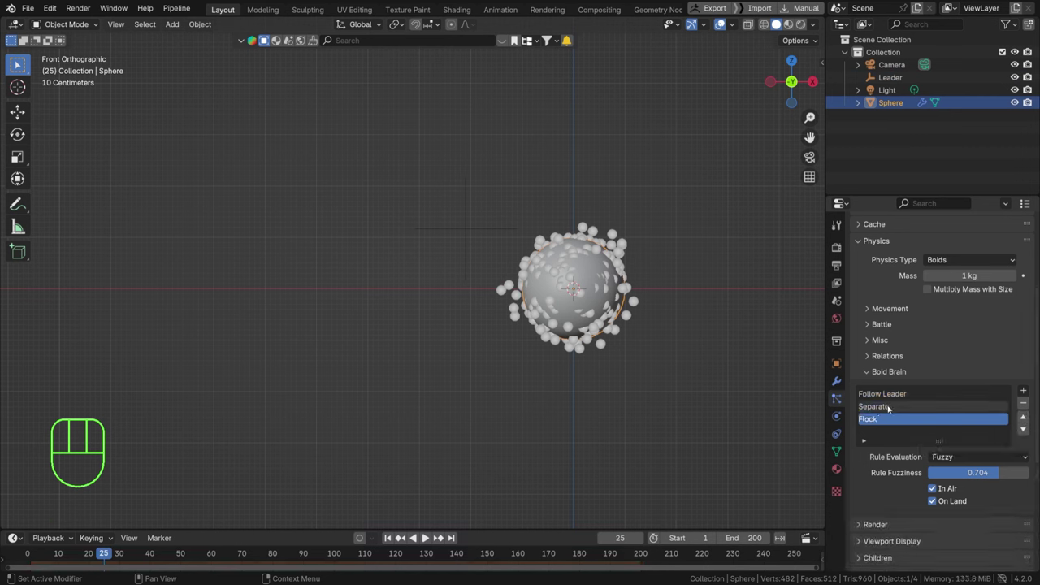
pyautogui.click(899, 416)
pyautogui.click(392, 543)
pyautogui.press('space')
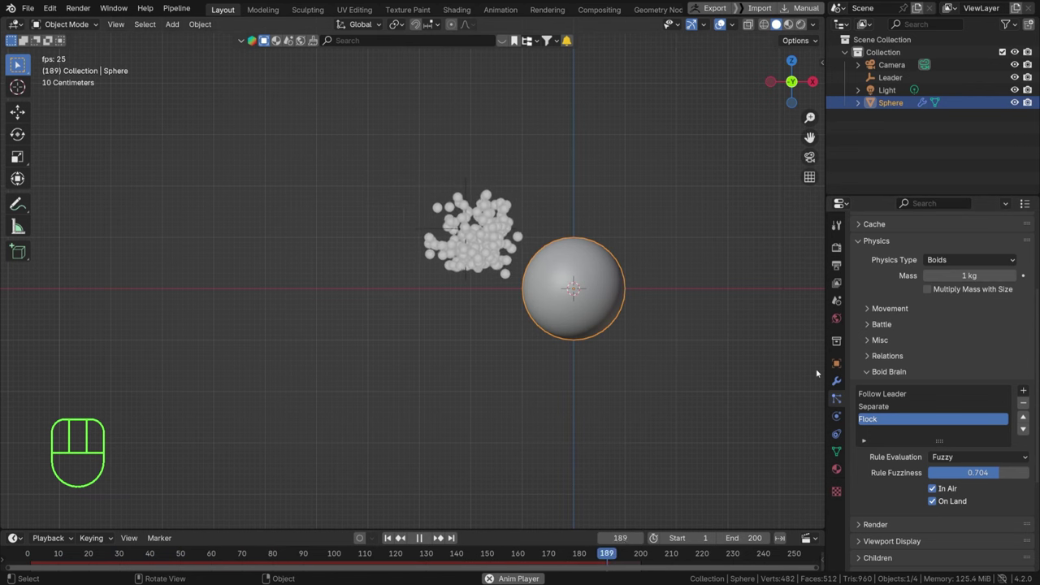
pyautogui.press('space')
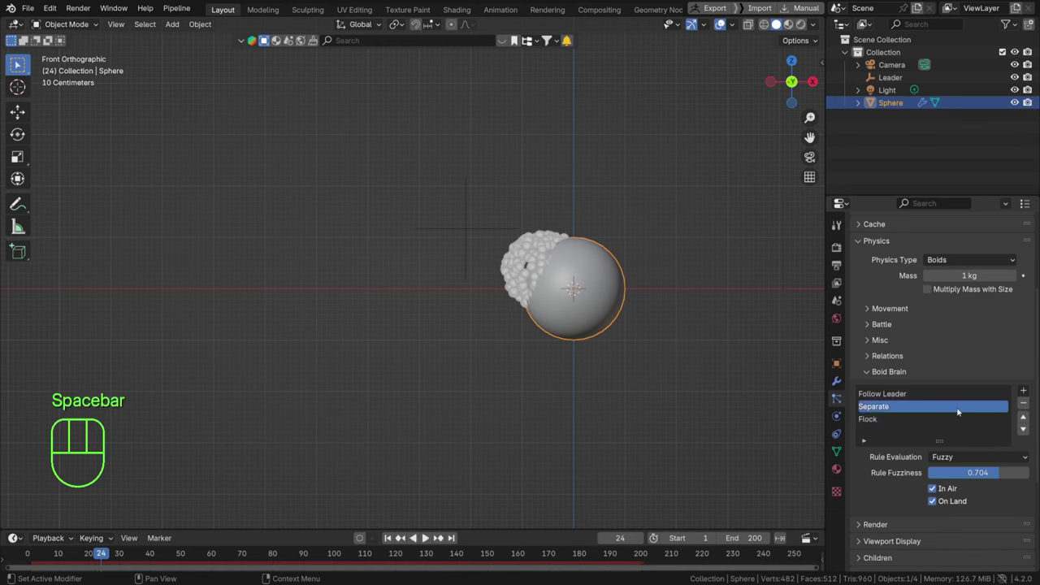
pyautogui.click(1029, 420)
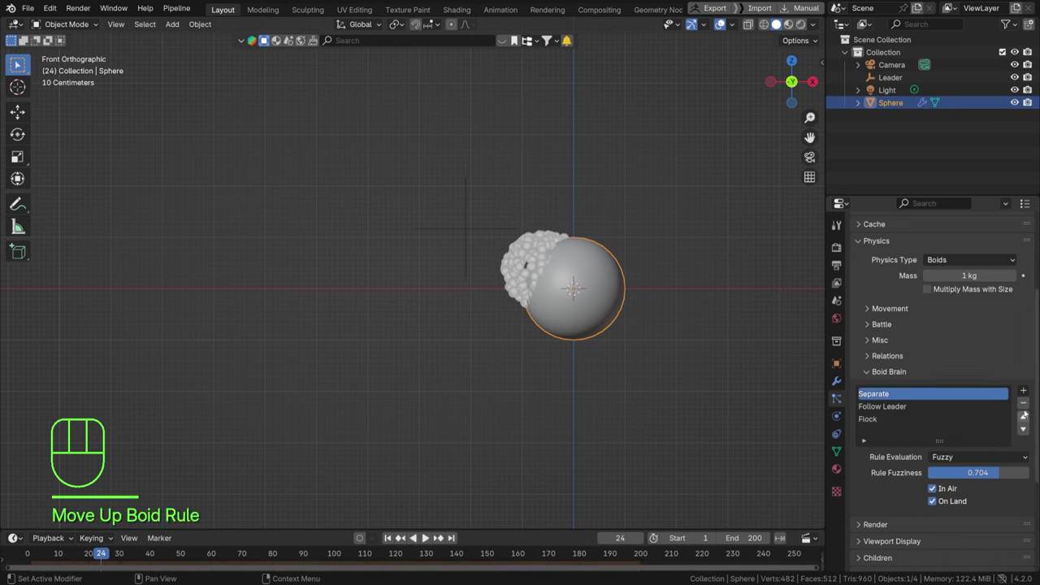
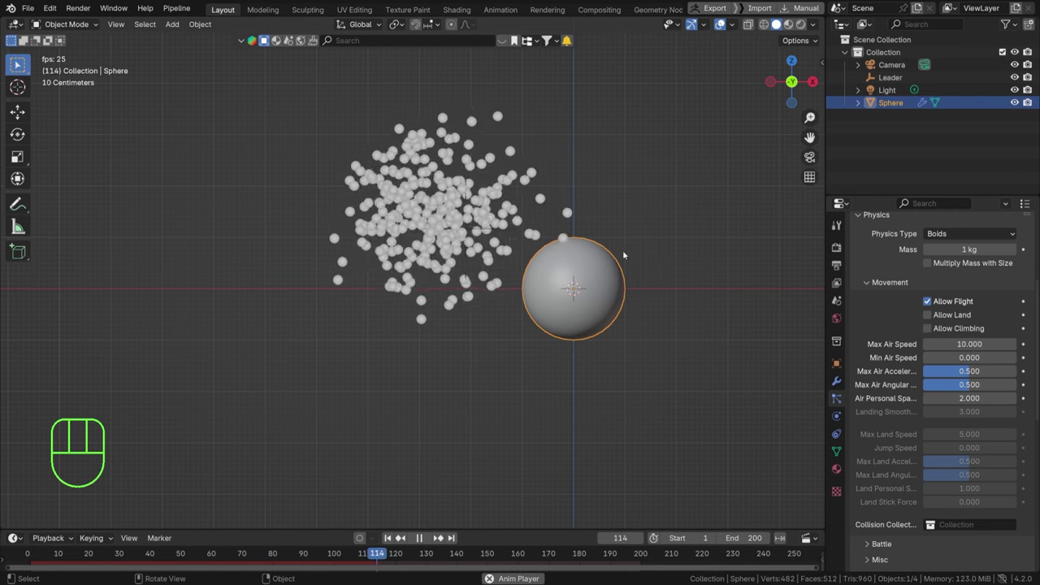
# Step: Keyframe the Leader's location, rotation and scale at frame 1, left of the sphere
pyautogui.press('space')
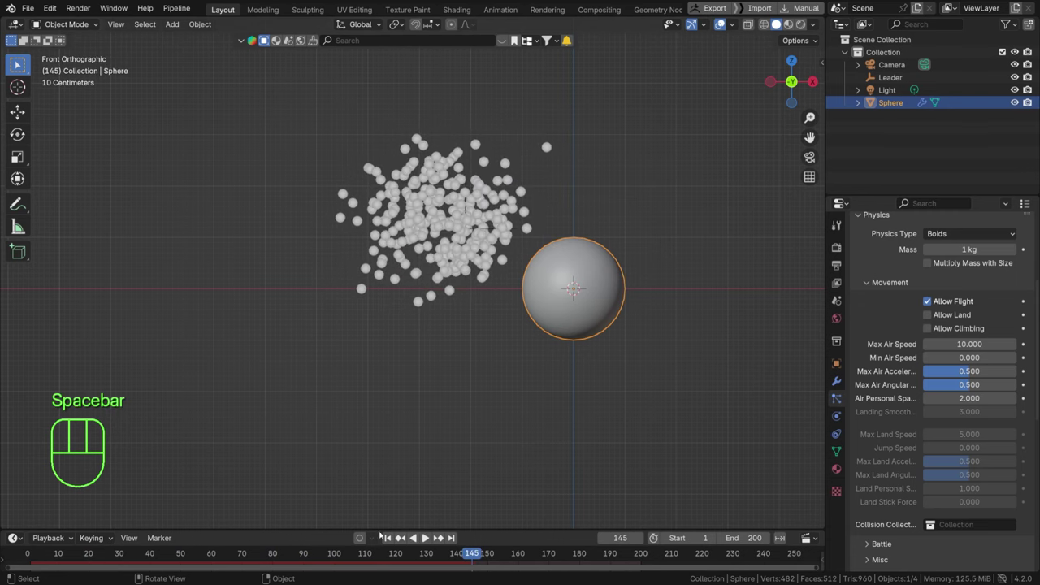
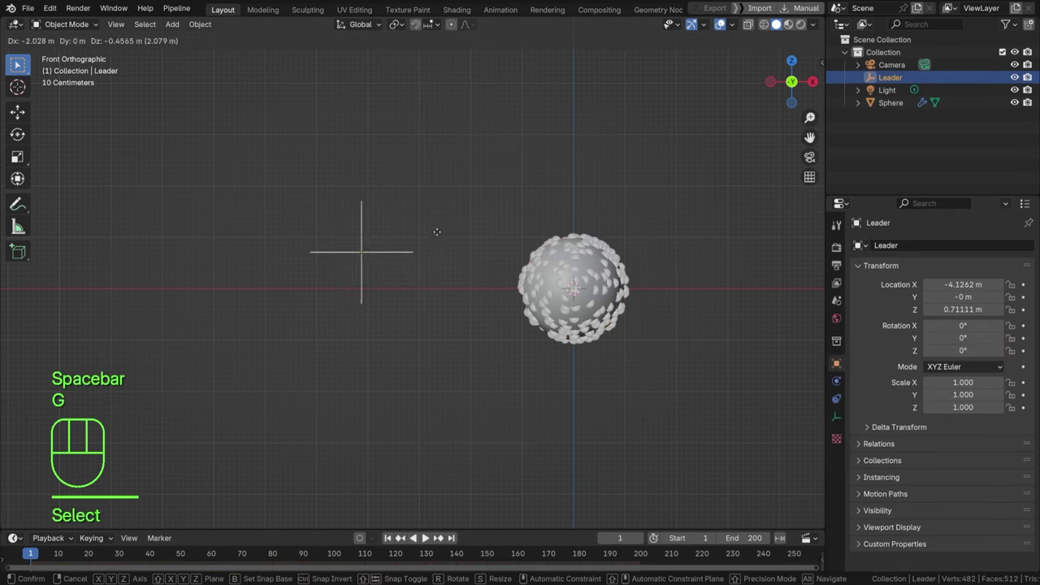
pyautogui.press('i')
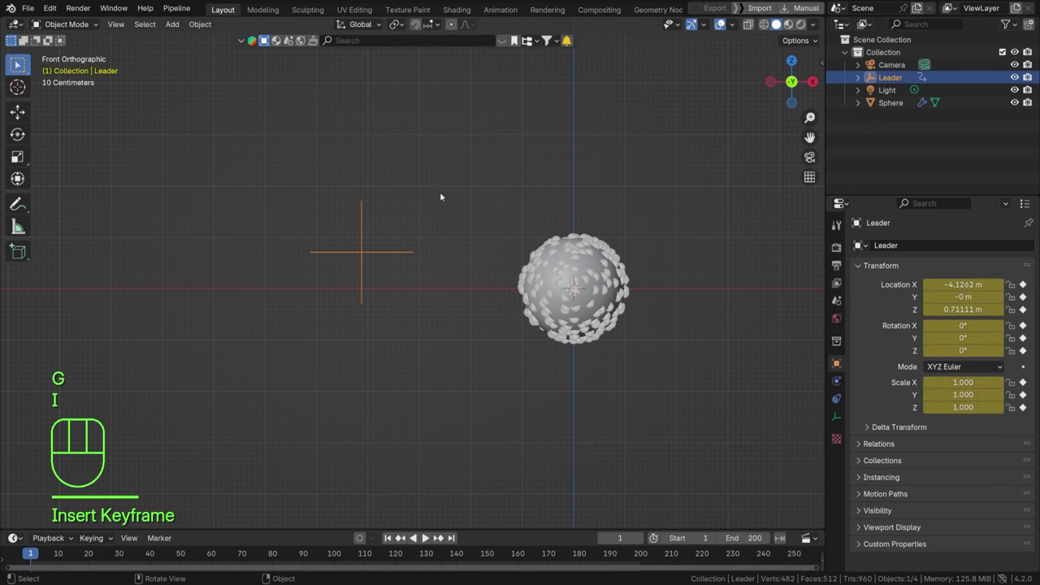
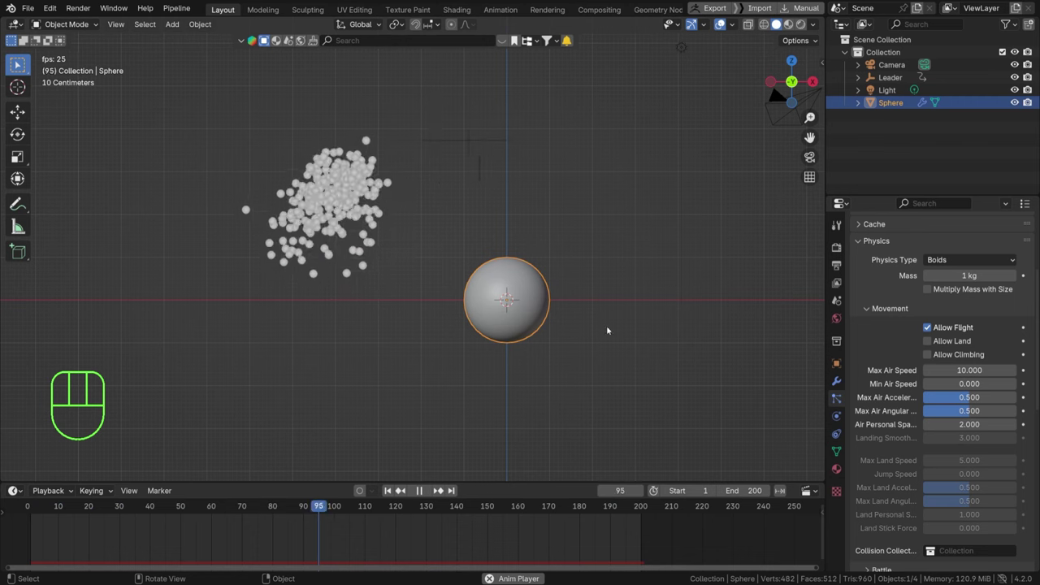
# Step: Enable Self Effect with Effector Amount 1 and a Wind force field, then test in playback
pyautogui.press('space')
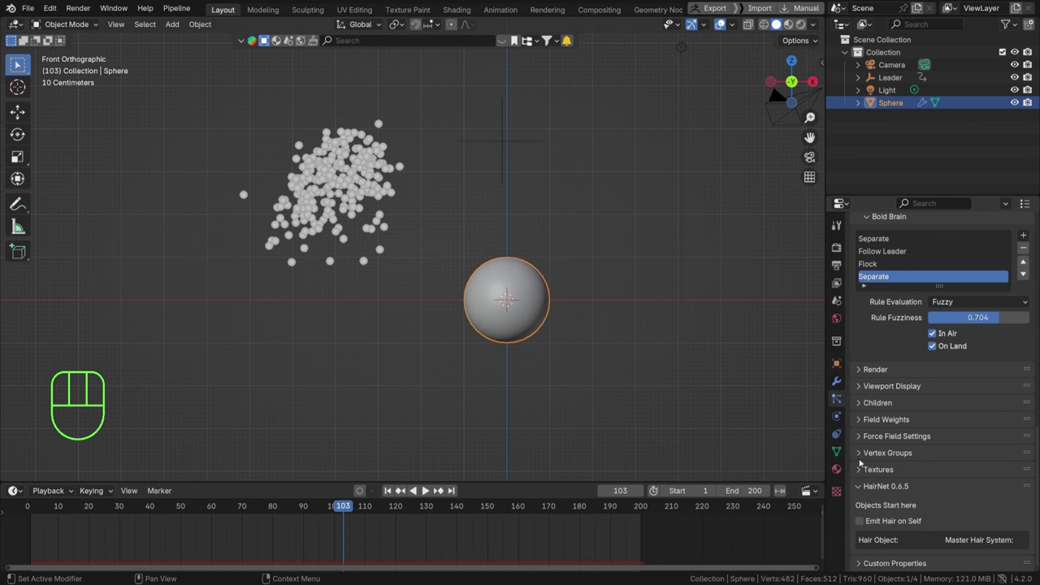
pyautogui.click(873, 436)
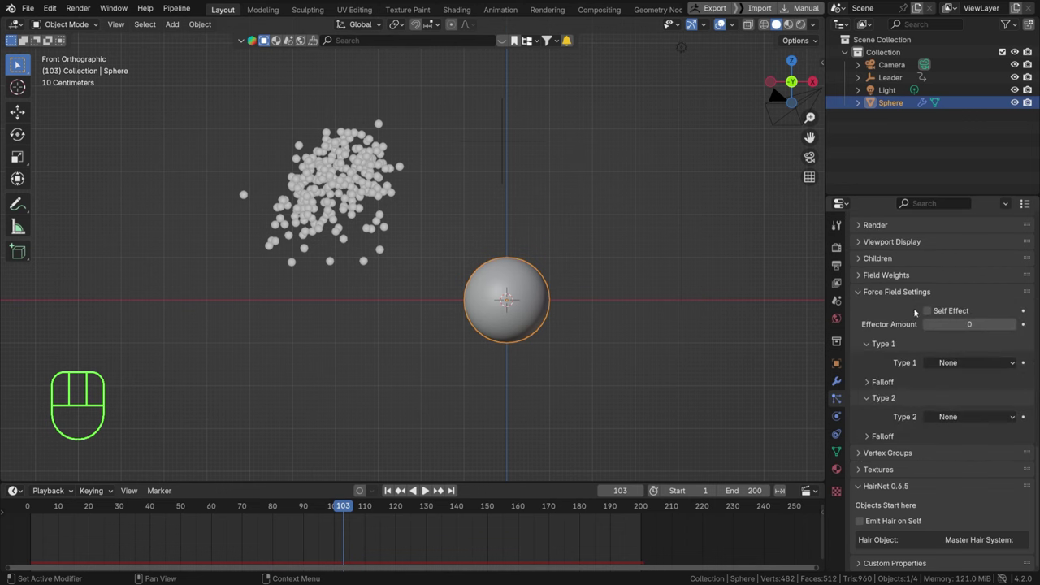
pyautogui.click(929, 313)
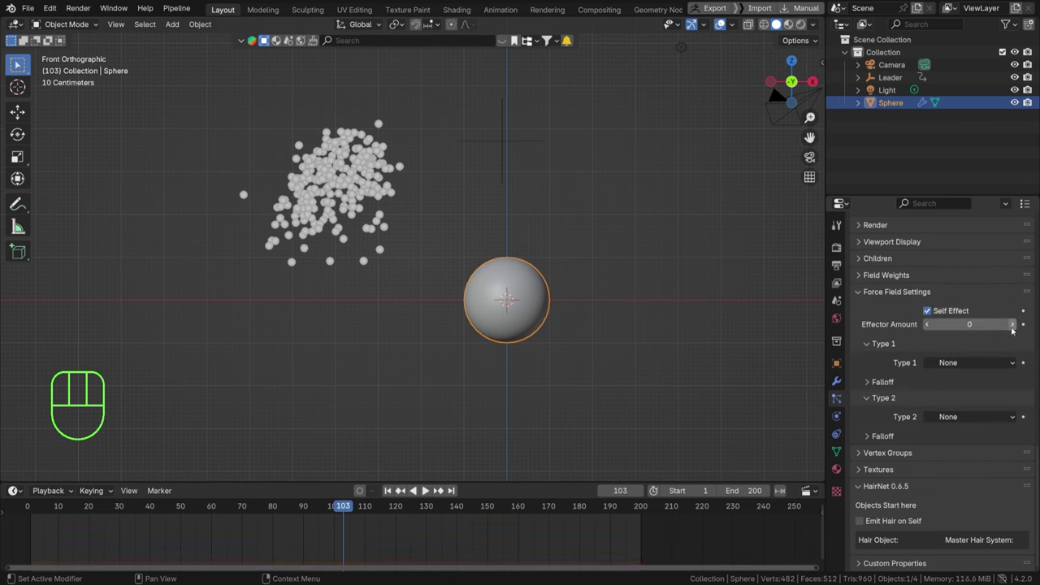
pyautogui.click(1014, 330)
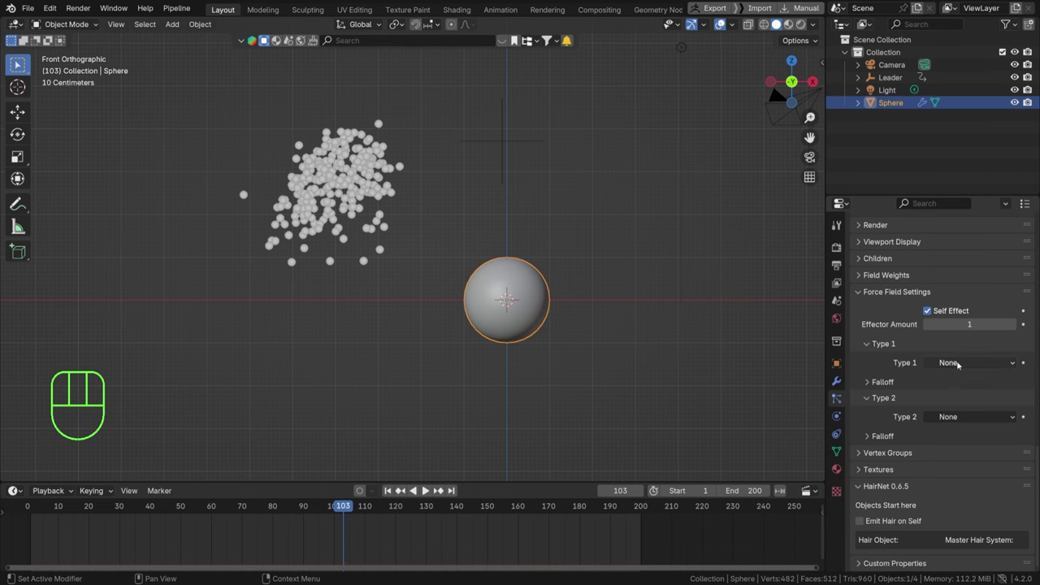
pyautogui.moveTo(961, 365); pyautogui.dragTo(967, 522)
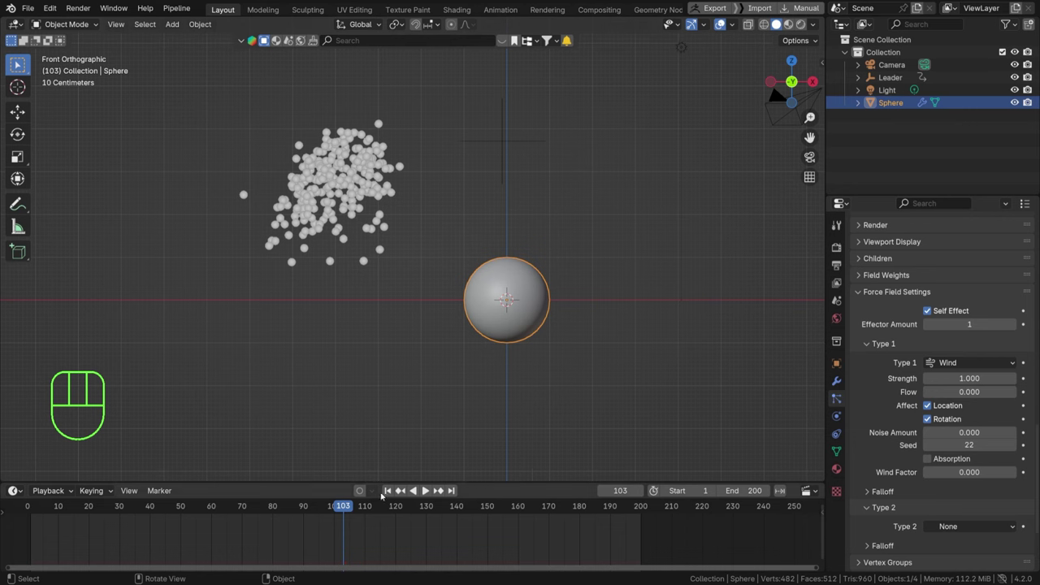
pyautogui.press('space')
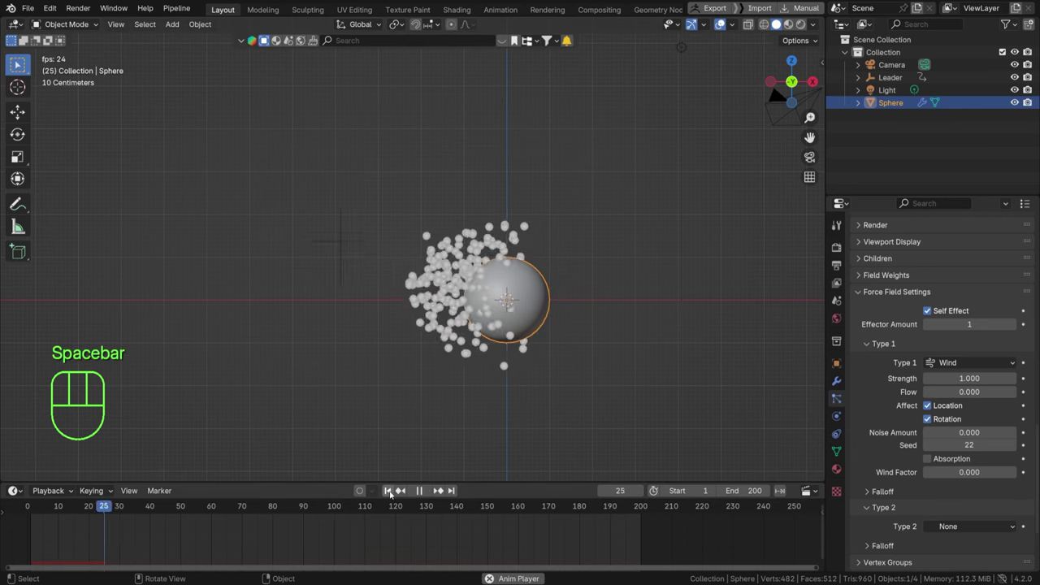
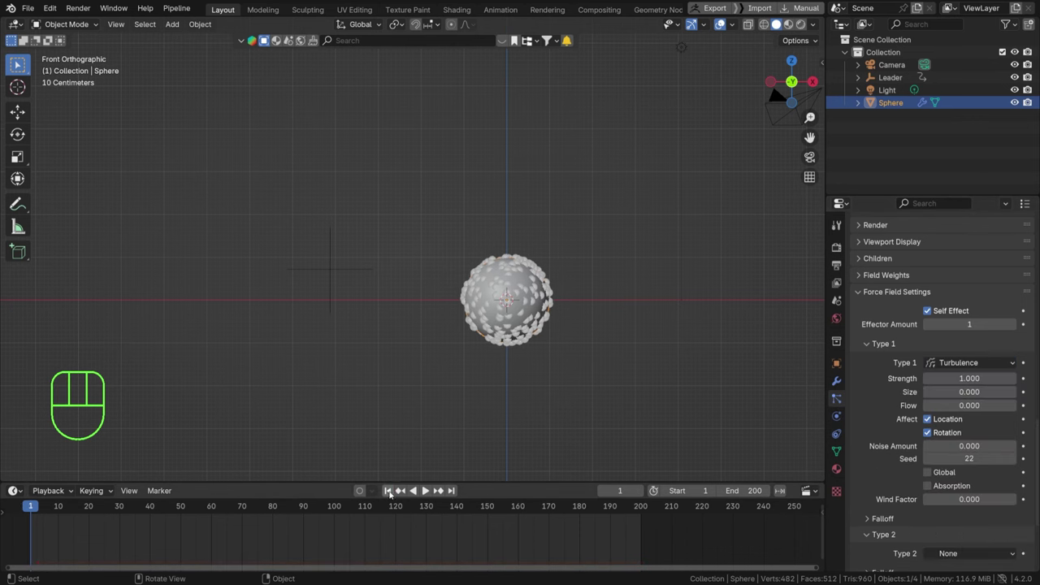
# Step: Play the simulation to check the turbulence field, stopping at frame 187
pyautogui.press('space')
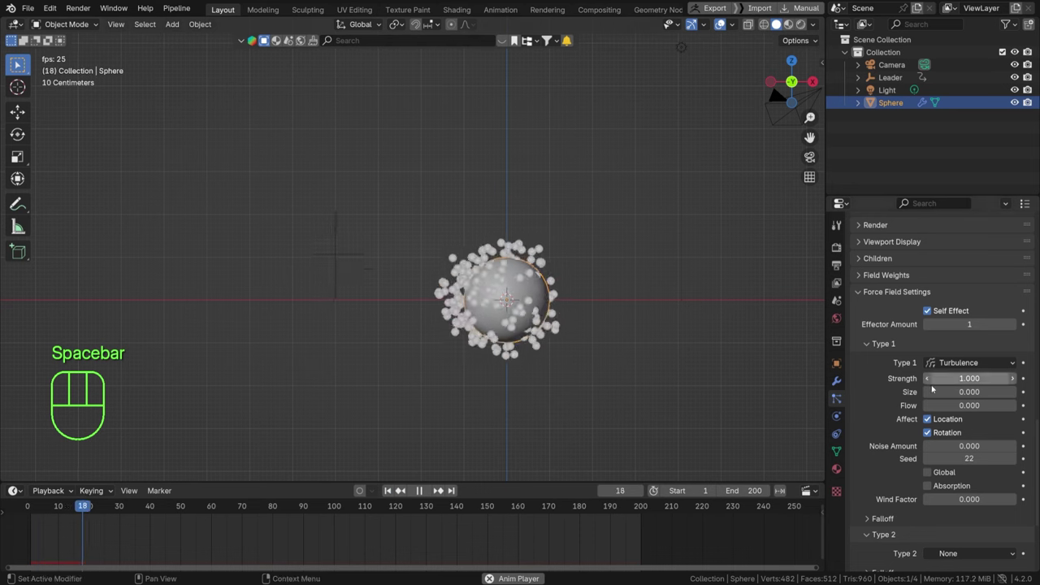
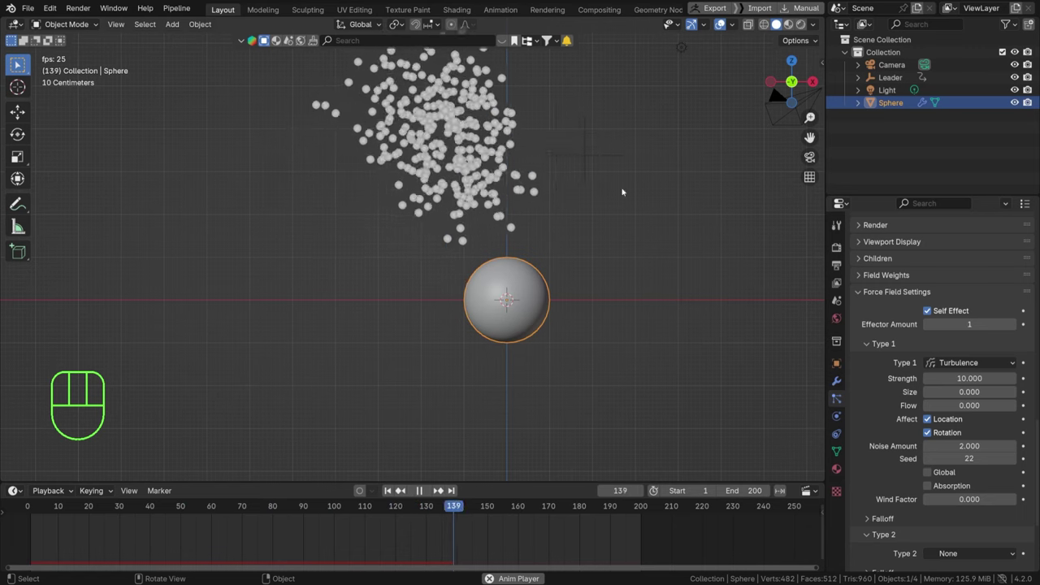
pyautogui.press('space')
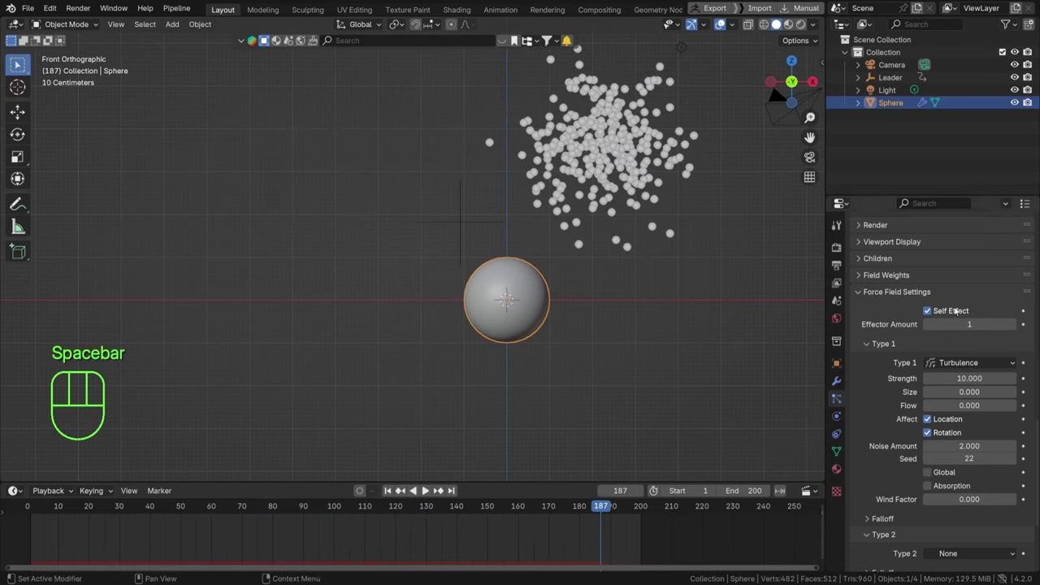
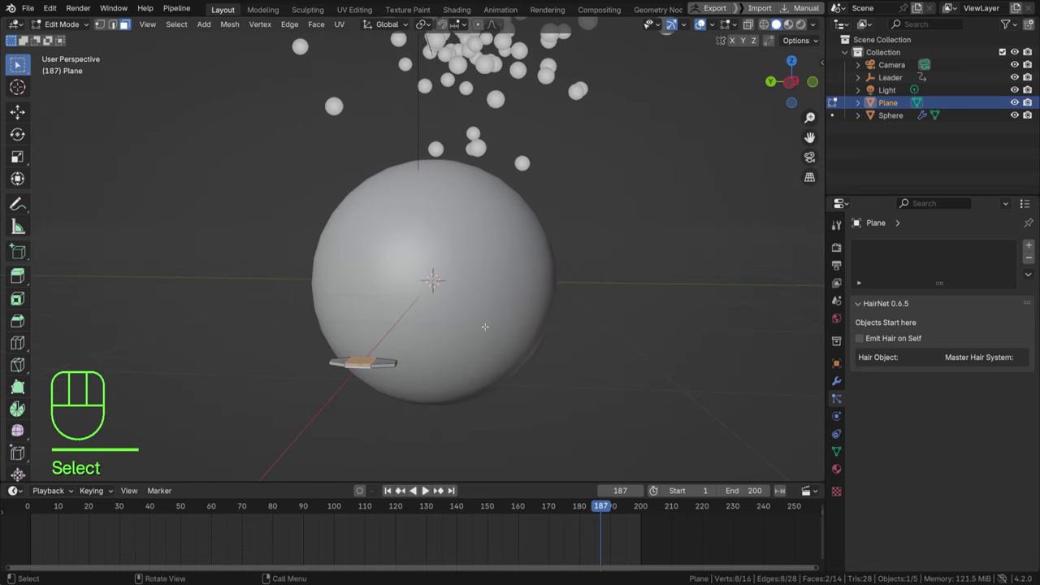
# Step: Stretch the body vertically, then extrude two tapered wing sections out from its left edge
pyautogui.press('s')
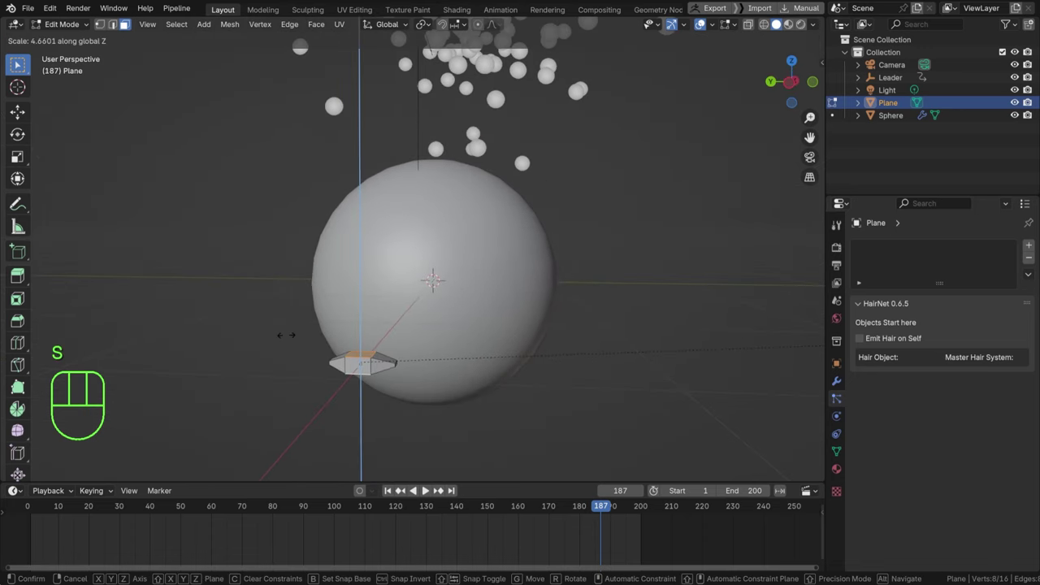
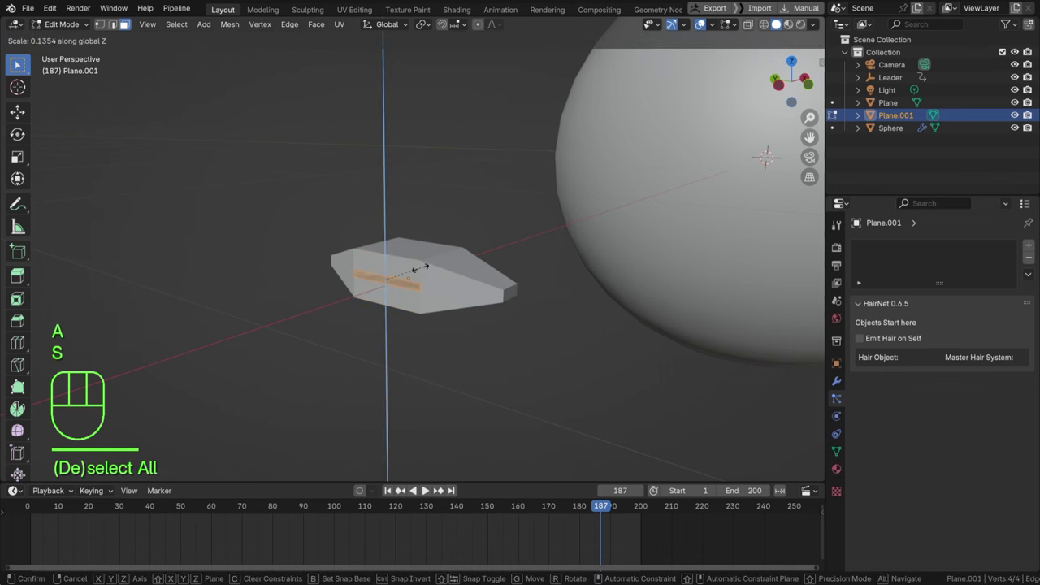
pyautogui.press('KP_7')
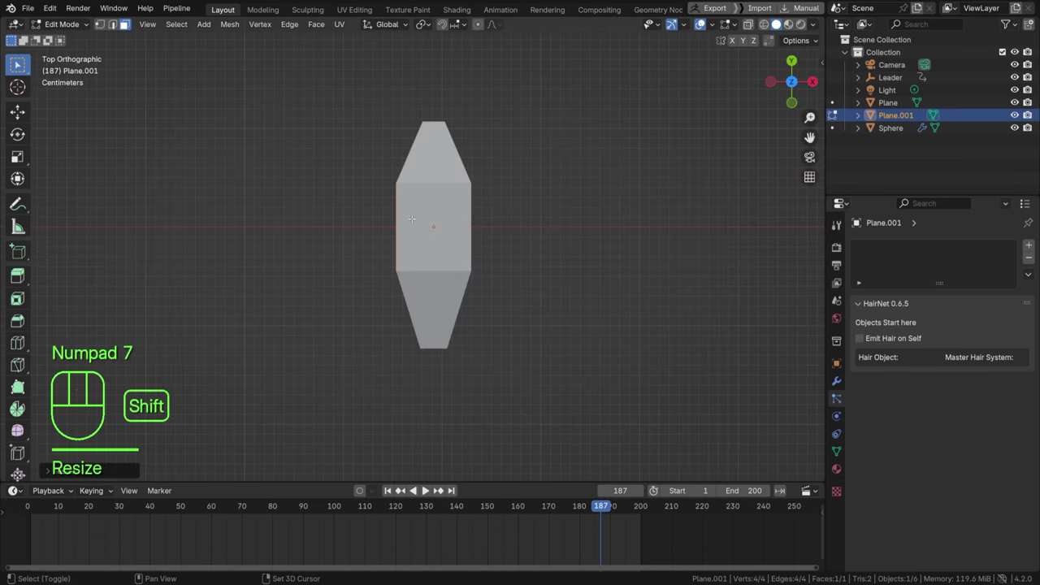
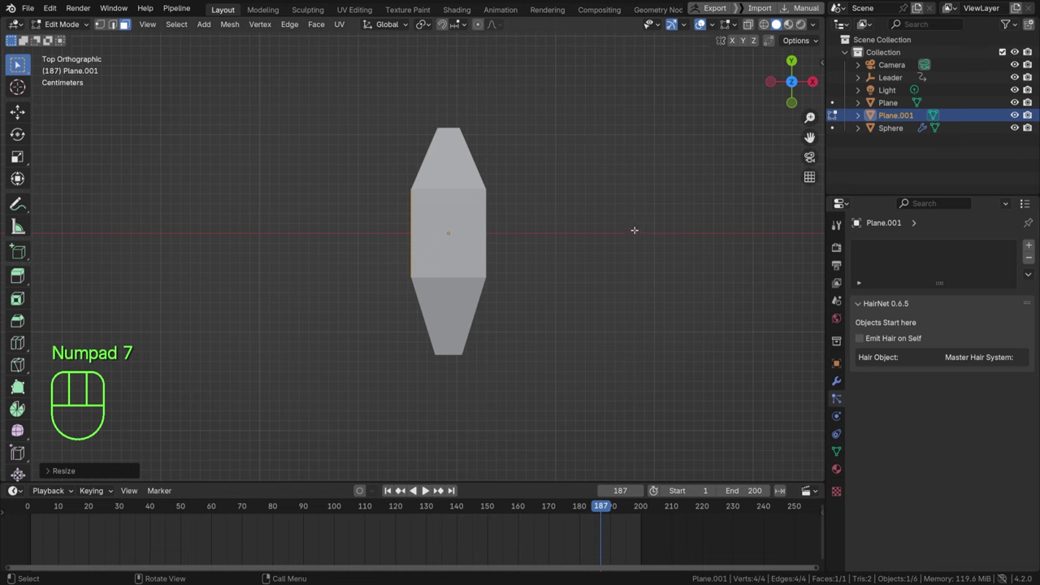
pyautogui.press('e')
pyautogui.press('s')
pyautogui.press('e')
pyautogui.press('s')
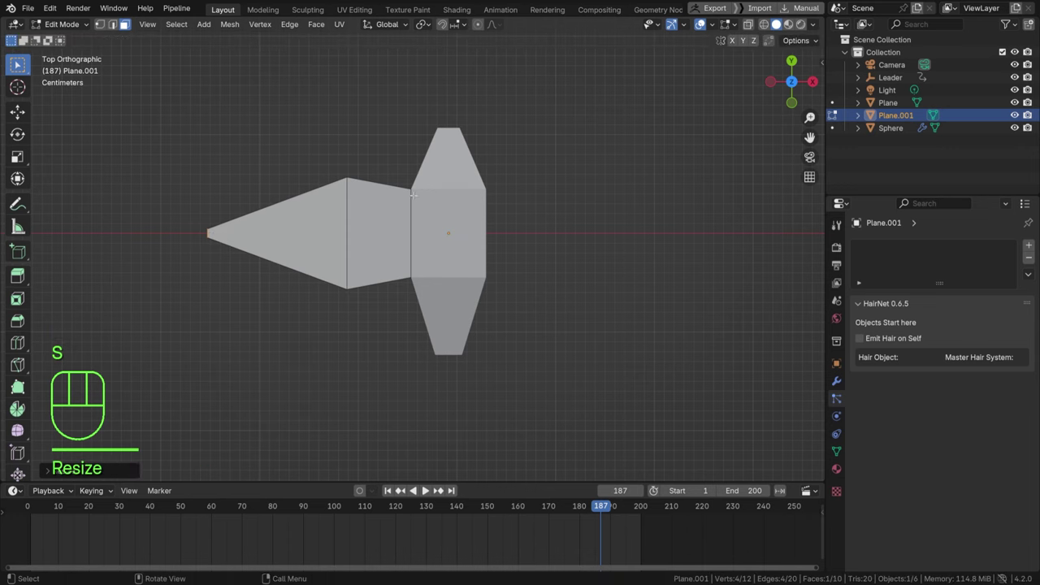
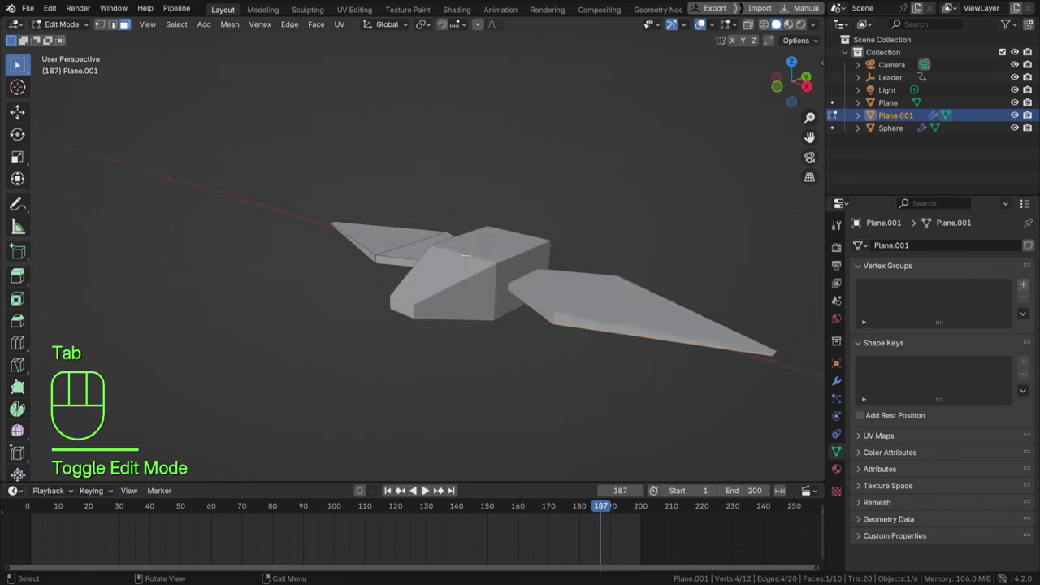
# Step: With X-ray on, tilt the selected wing section about the X axis and mirror Plane.001 across Plane
pyautogui.press('alt+z')
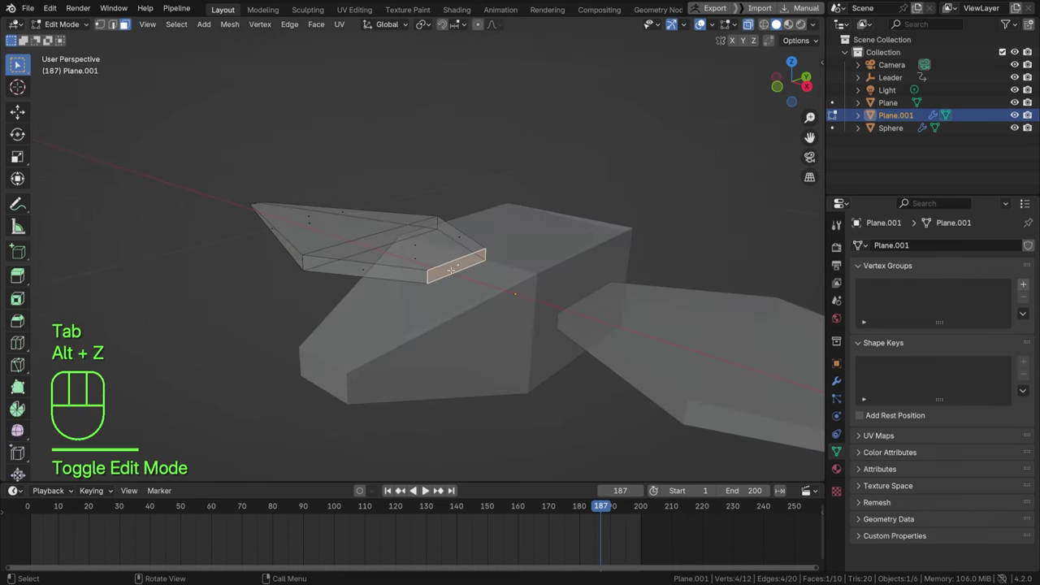
pyautogui.press('shift+s')
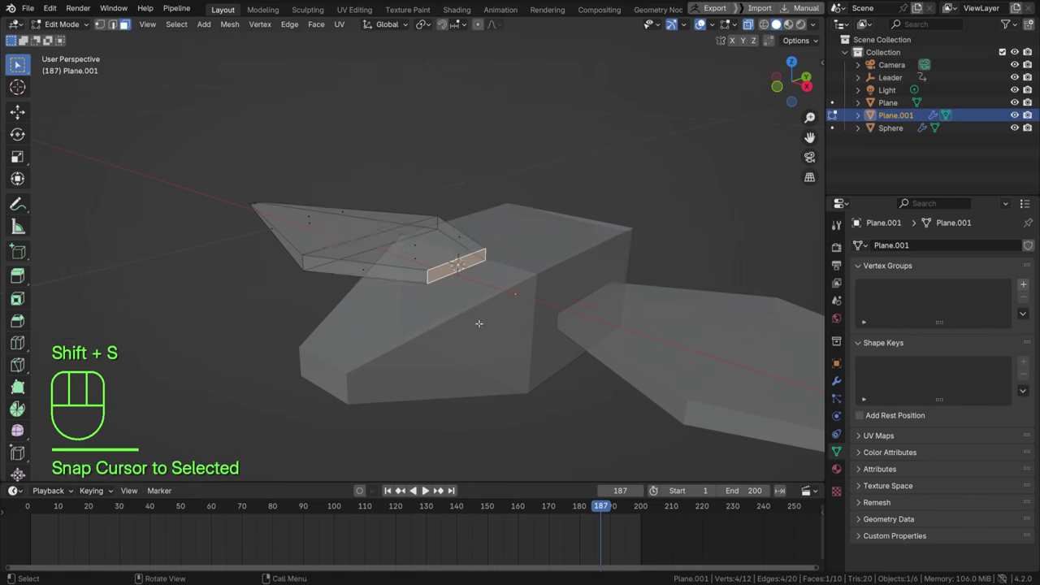
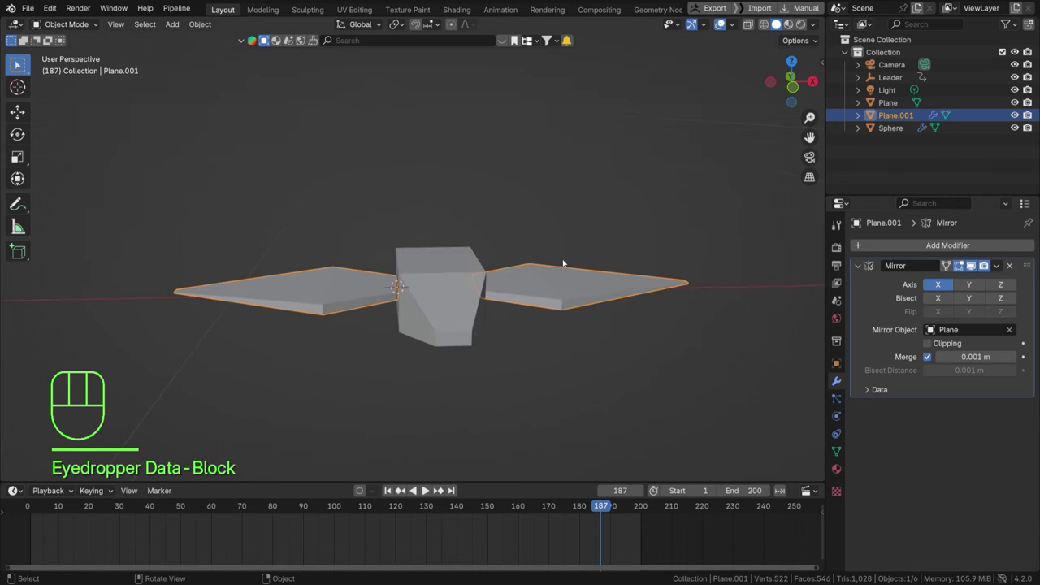
pyautogui.press('Tab')
pyautogui.press('a')
pyautogui.press('r')
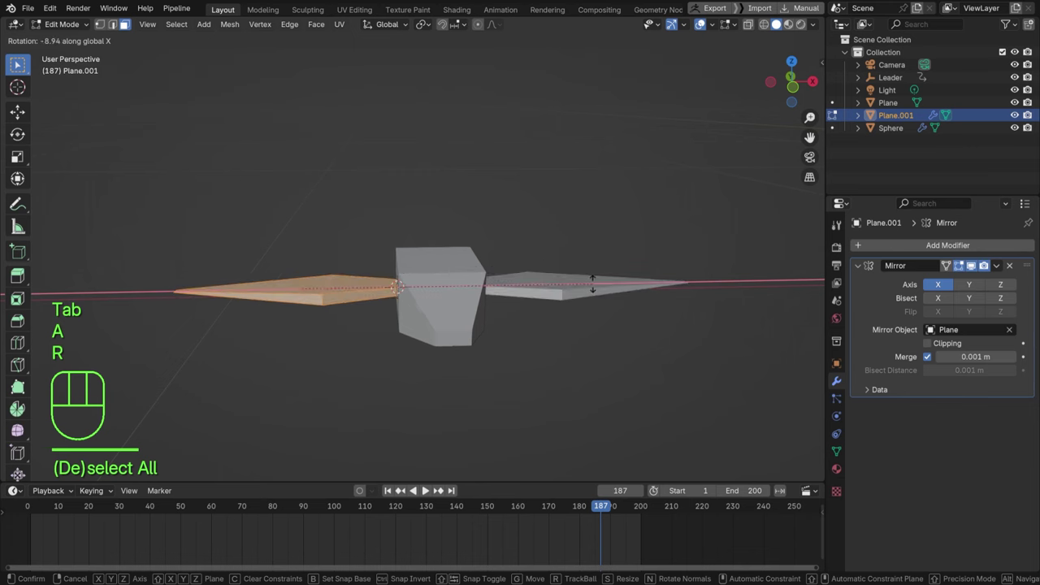
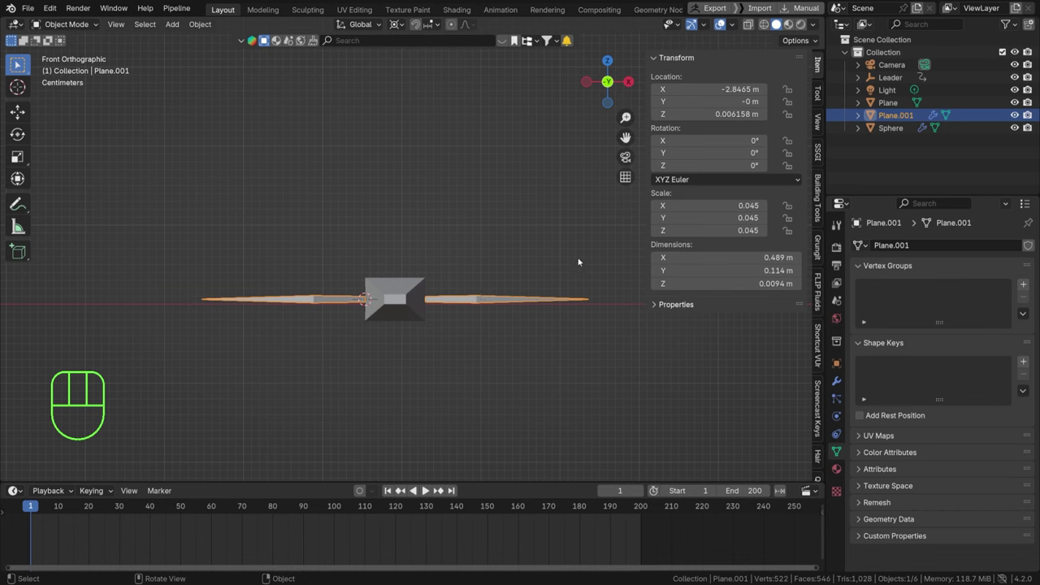
# Step: Keyframe the wings' Y rotation raised at frame 1, lowered later, then raised again by pasting the first key
pyautogui.press('r')
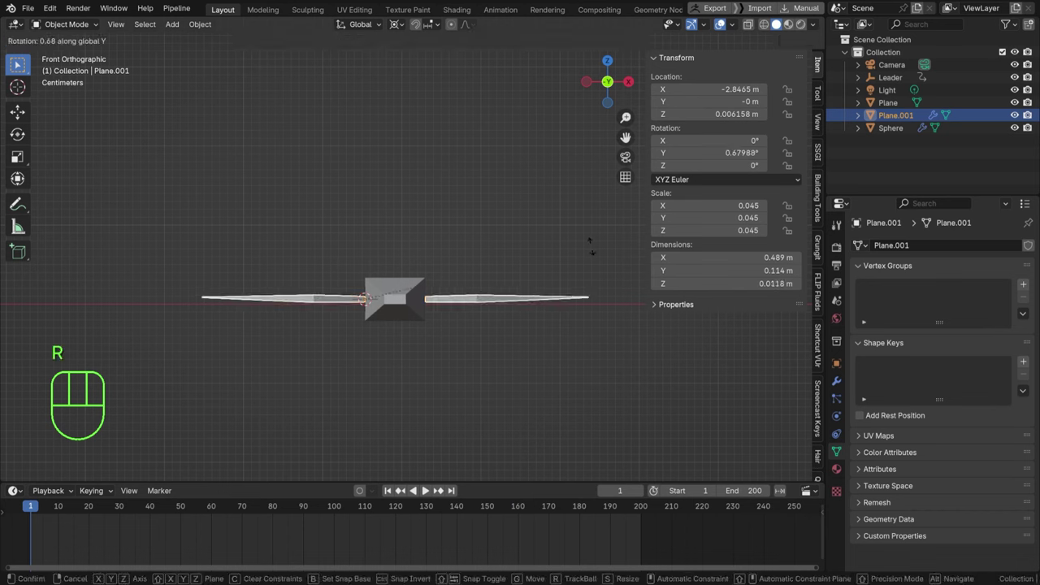
pyautogui.press('r')
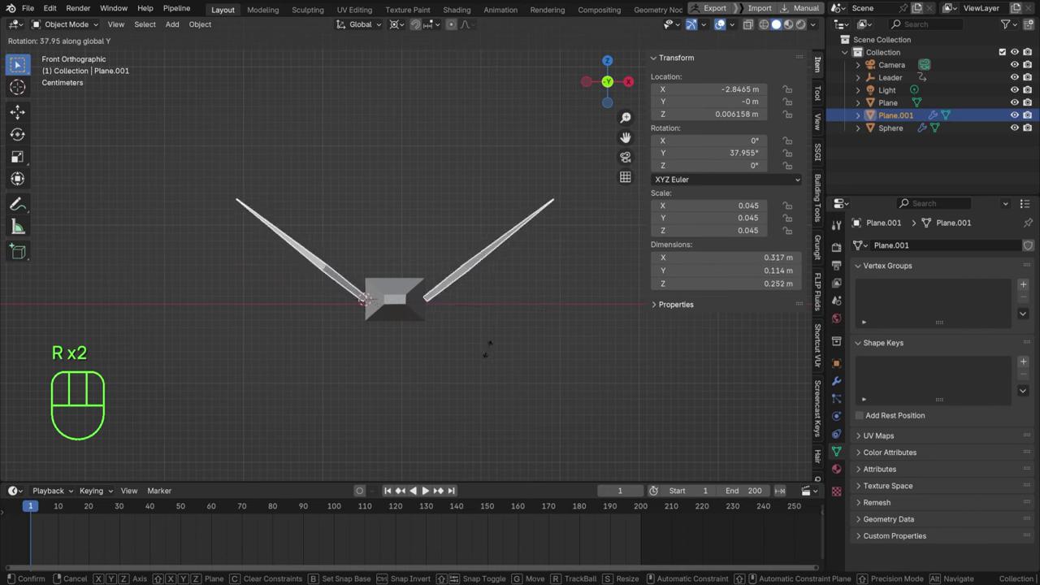
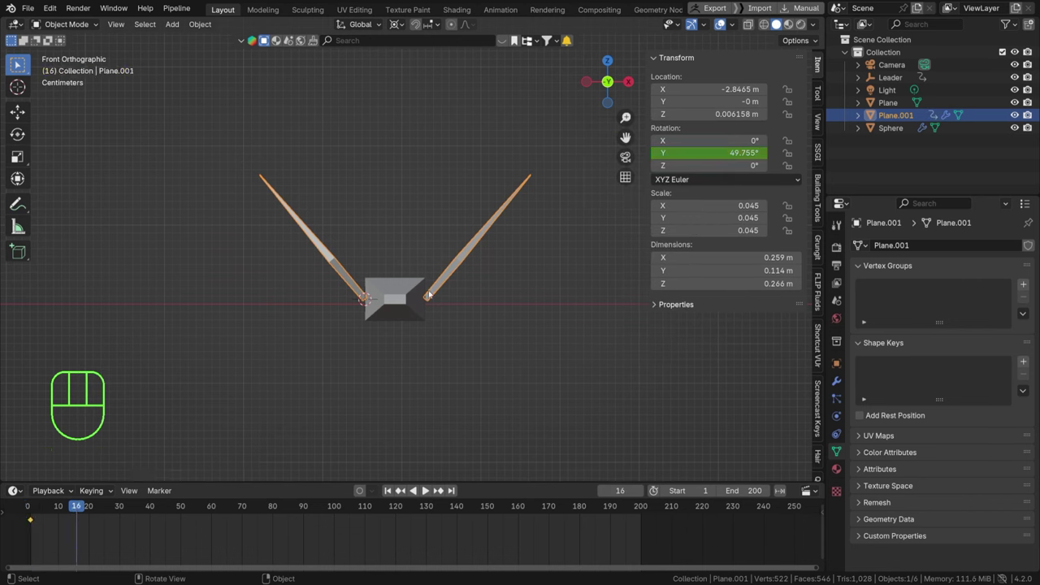
pyautogui.press('r')
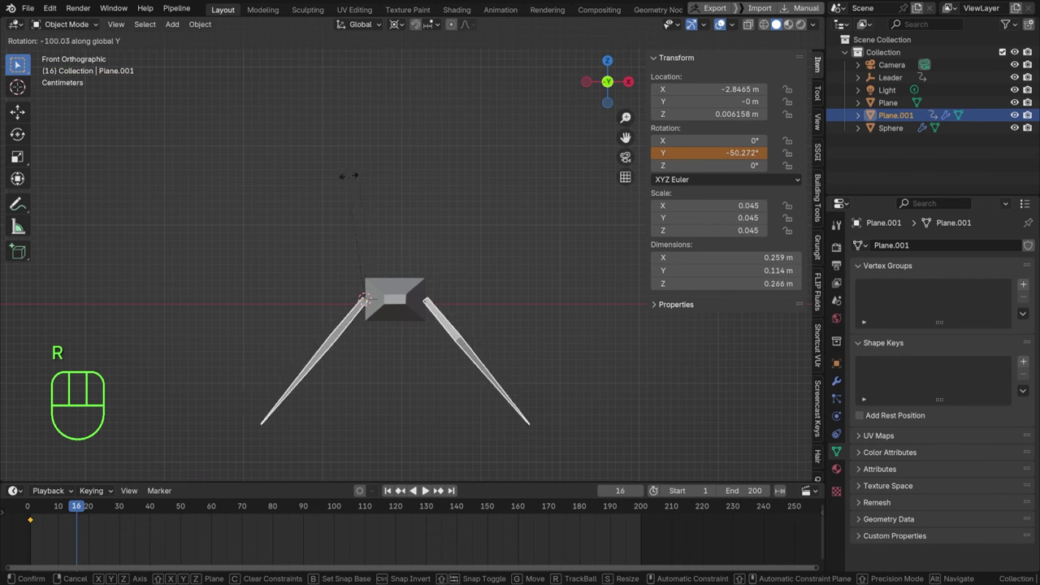
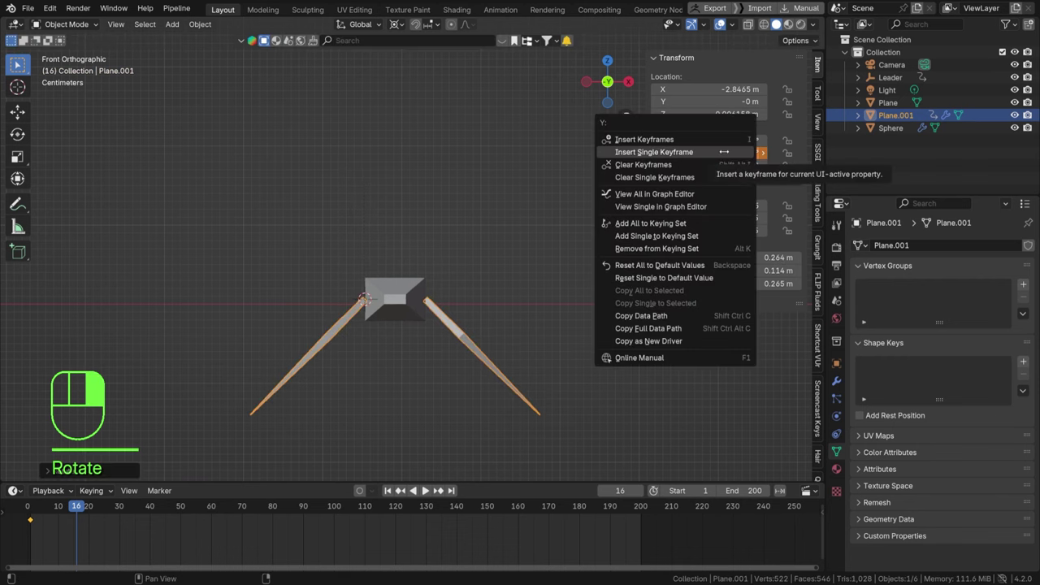
pyautogui.click(115, 511)
pyautogui.moveTo(51, 537); pyautogui.dragTo(28, 516)
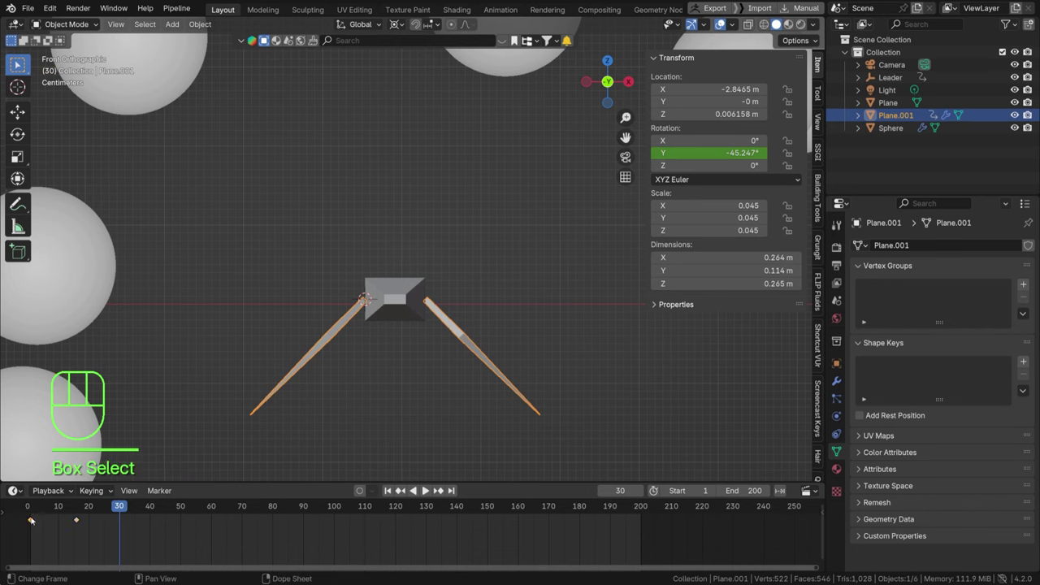
pyautogui.press('ctrl+c')
pyautogui.press('ctrl+v')
pyautogui.click(37, 512)
# Step: Play back from frame 1 to check the flap and adjust the keyframe spacing
pyautogui.press('space')
pyautogui.press('space')
pyautogui.moveTo(148, 534); pyautogui.dragTo(27, 518)
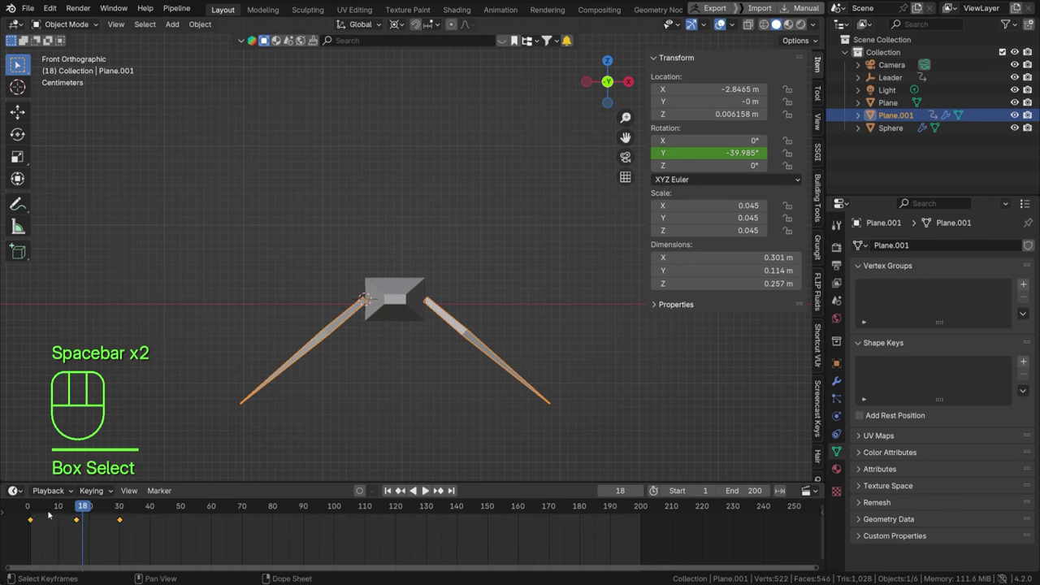
pyautogui.click(36, 510)
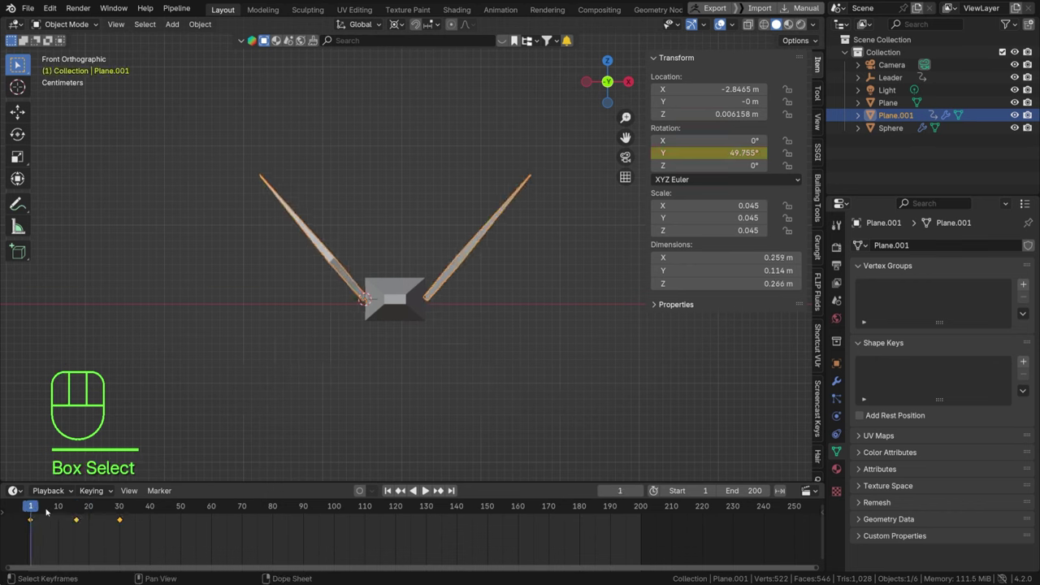
pyautogui.press('s')
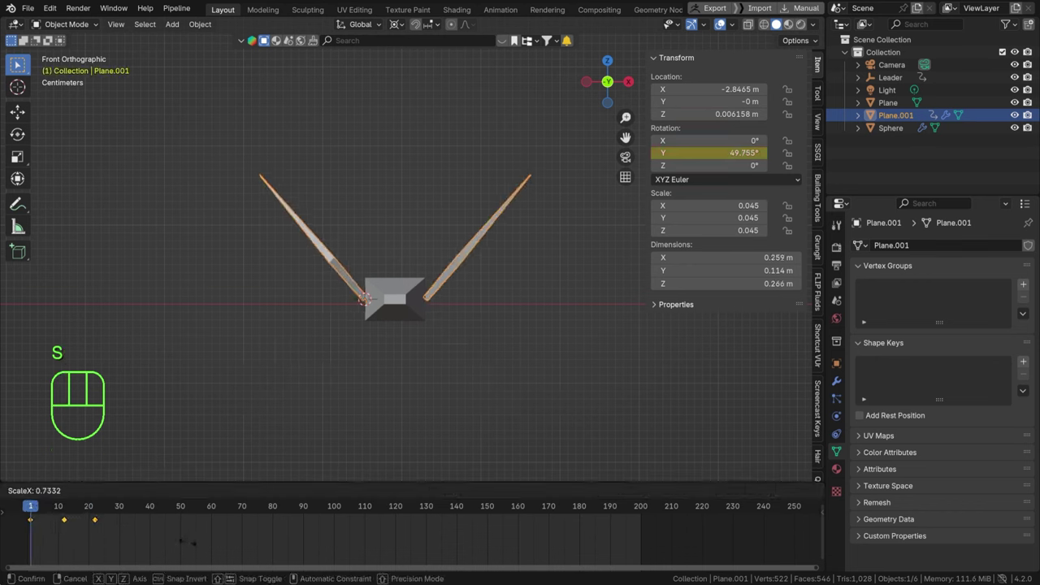
pyautogui.press('space')
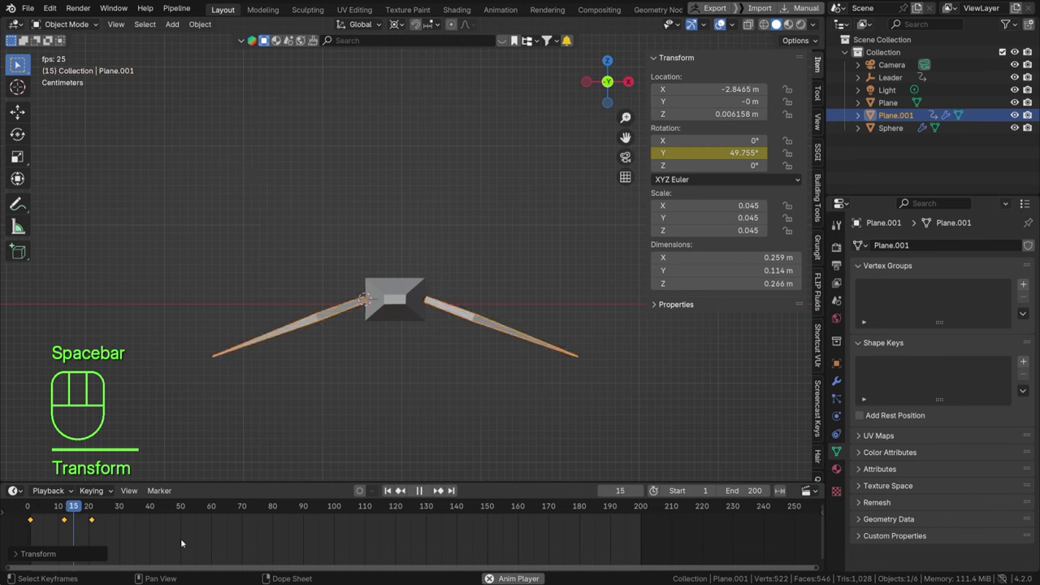
pyautogui.press('space')
pyautogui.press('s')
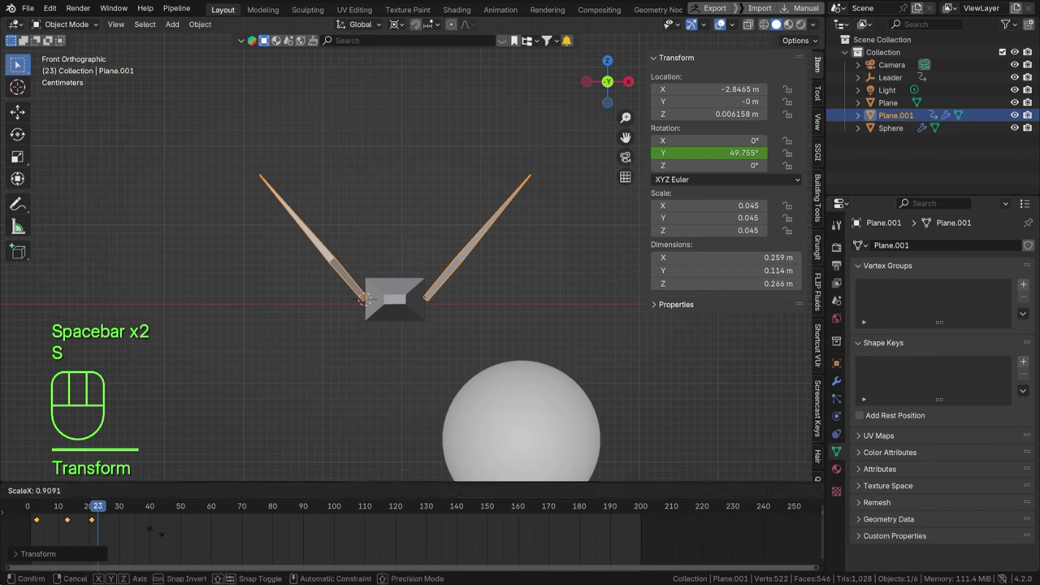
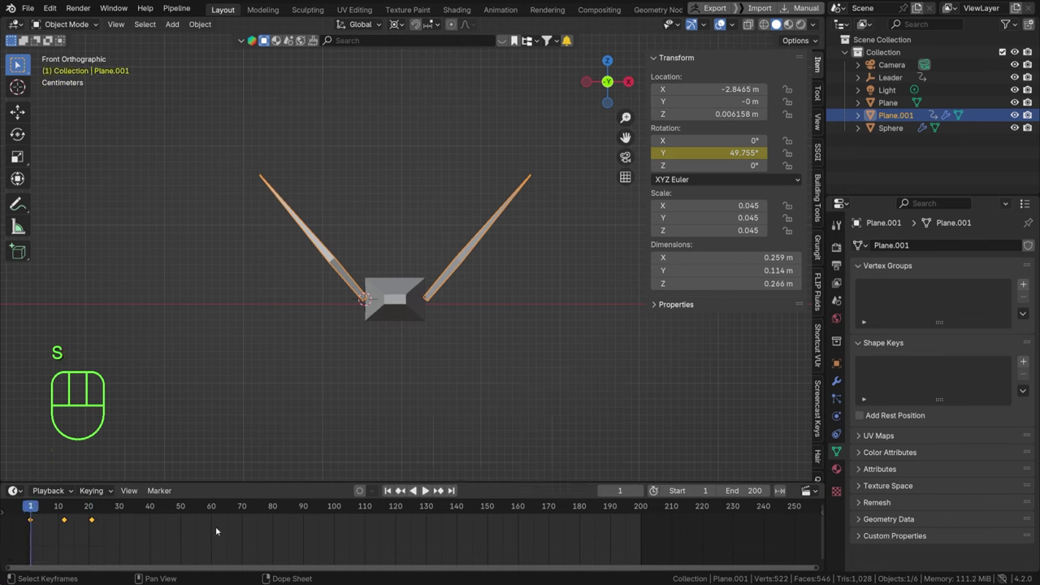
pyautogui.press('s')
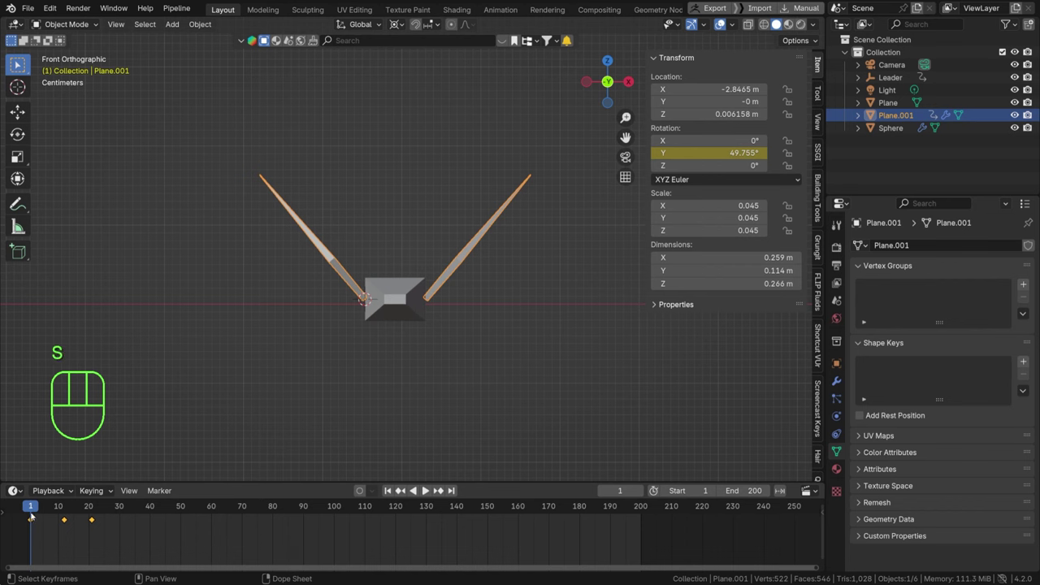
pyautogui.press('s')
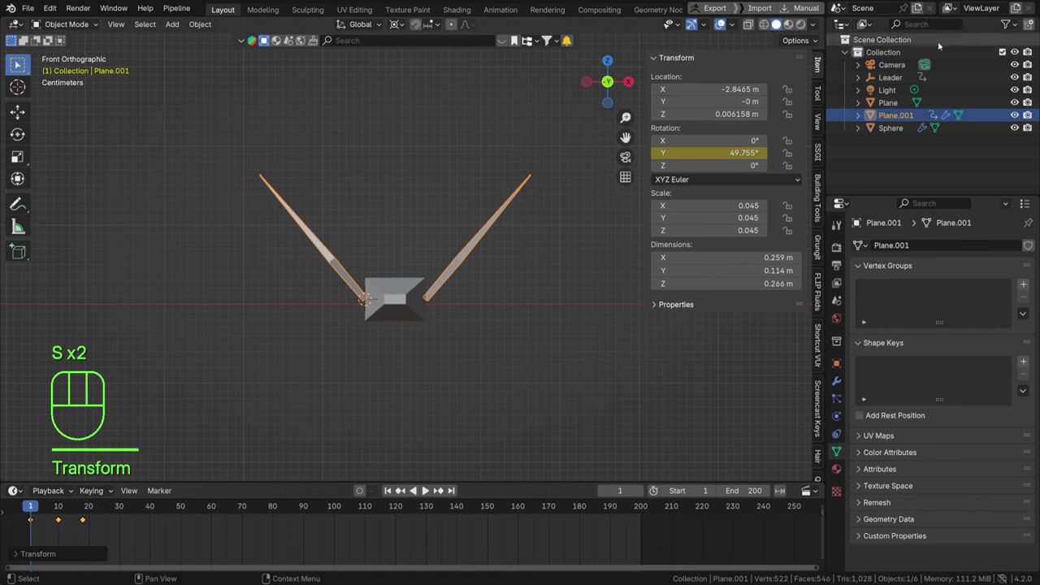
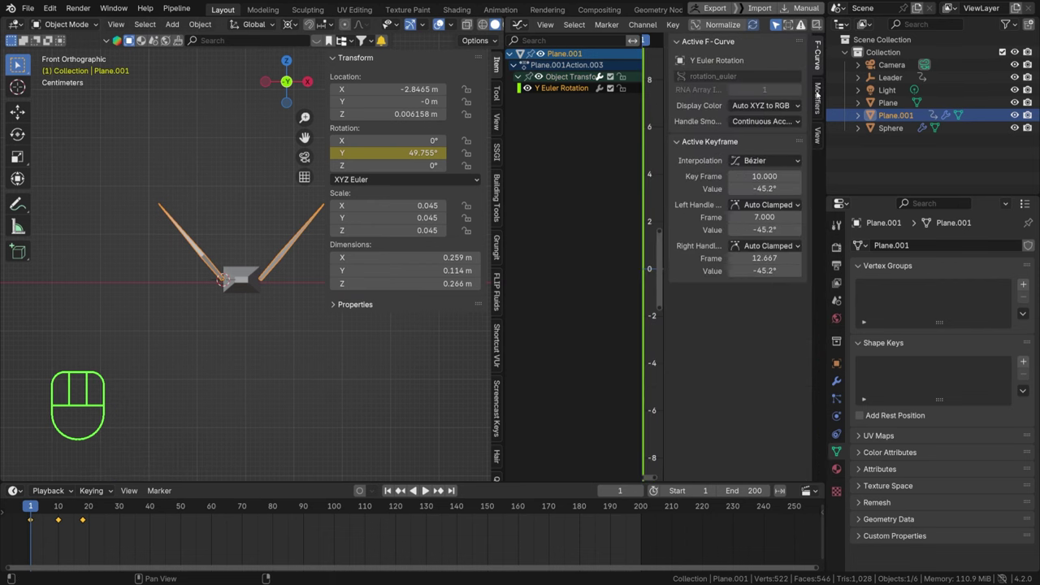
# Step: Add a Cycles modifier to the Y Euler Rotation curve, check playback, then select both planes for a new collection
pyautogui.click(819, 99)
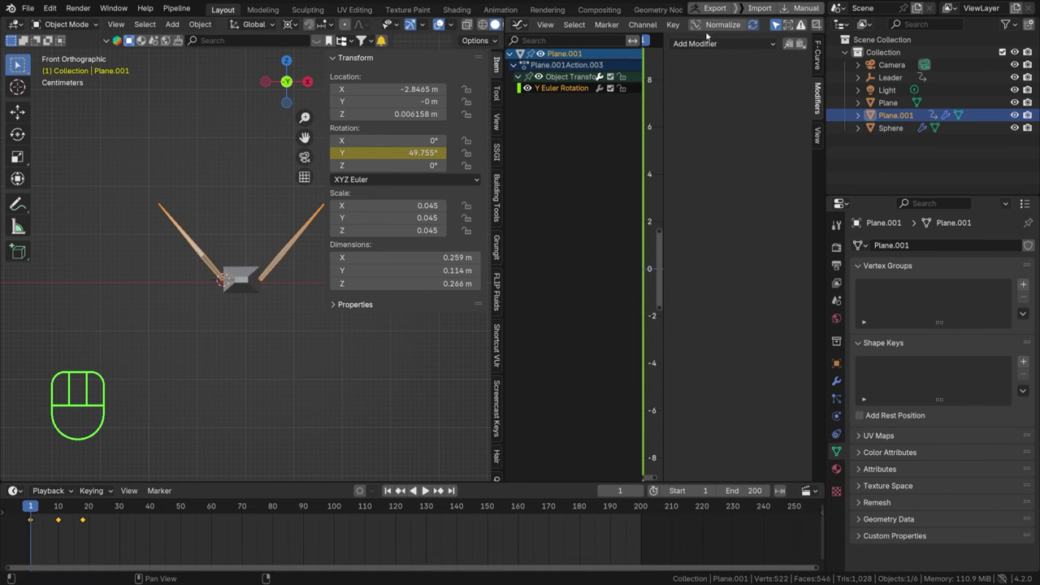
pyautogui.moveTo(708, 41); pyautogui.dragTo(709, 98)
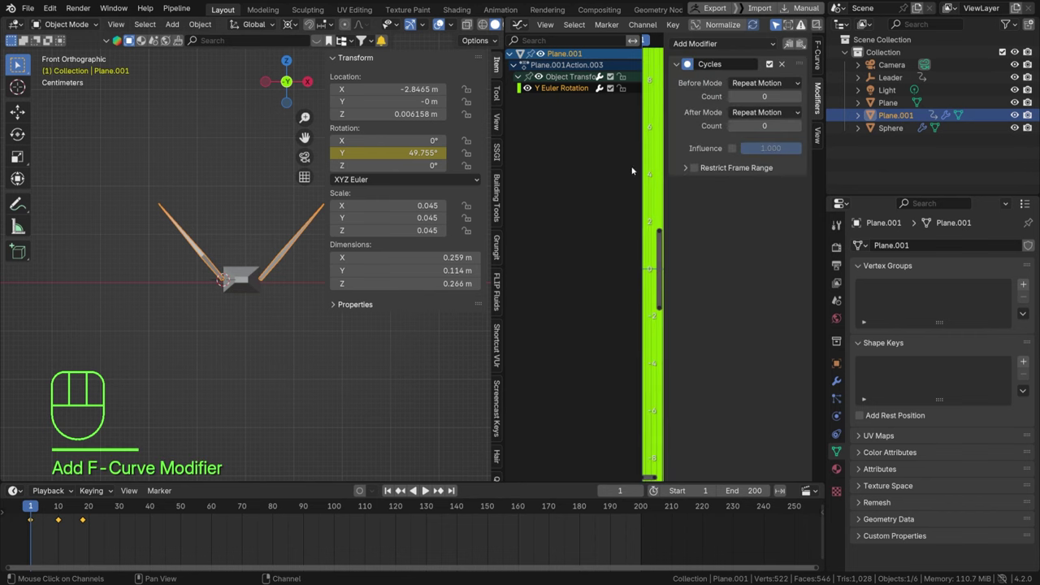
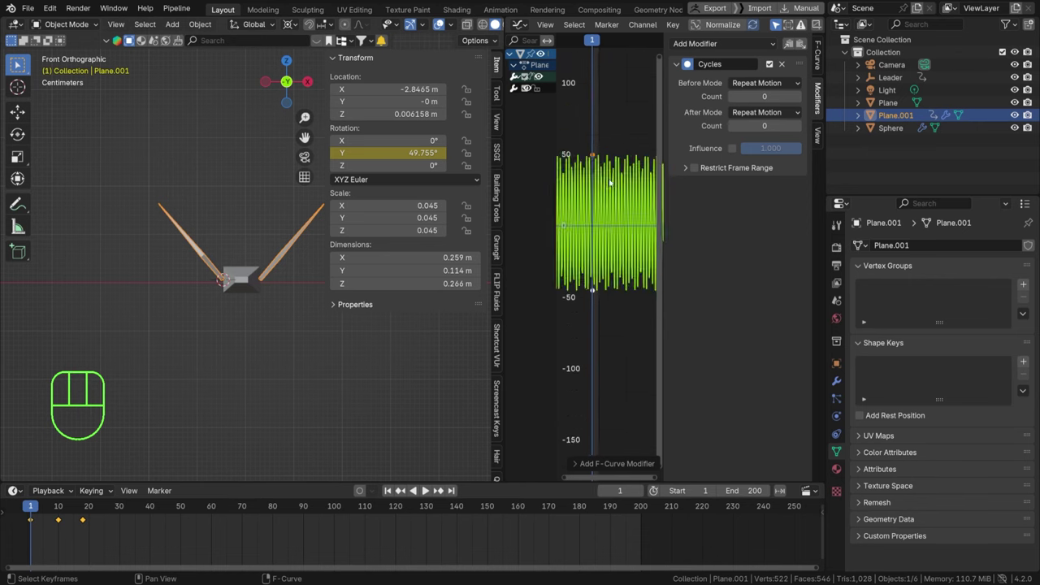
pyautogui.press('space')
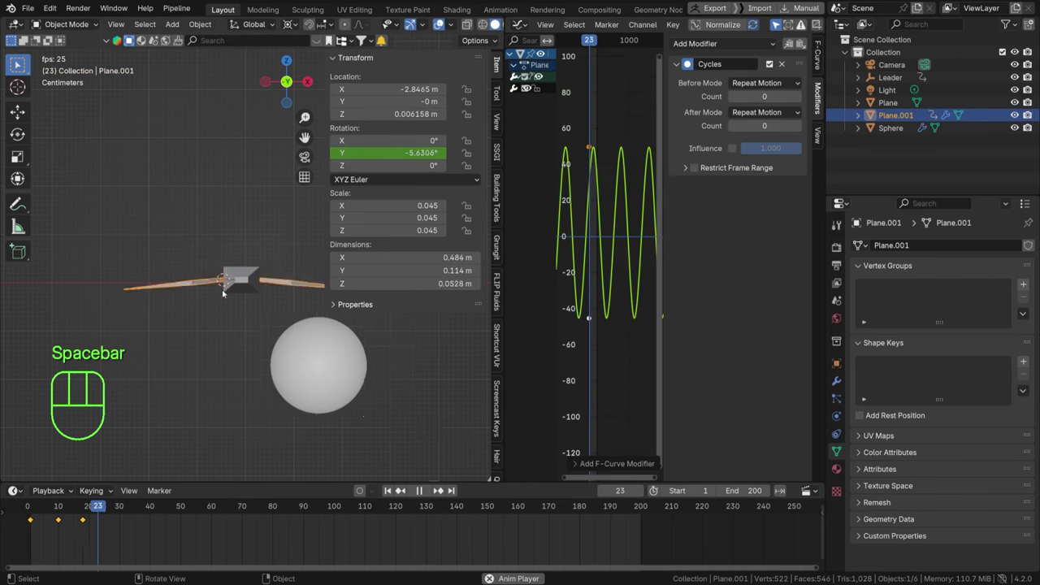
pyautogui.press('space')
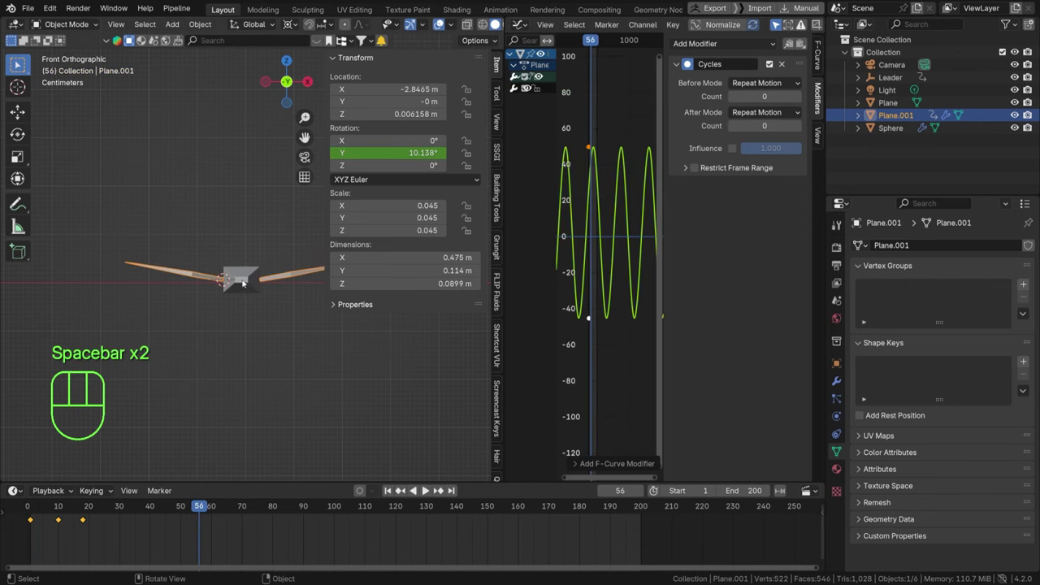
pyautogui.moveTo(280, 316); pyautogui.dragTo(186, 246)
pyautogui.press('m')
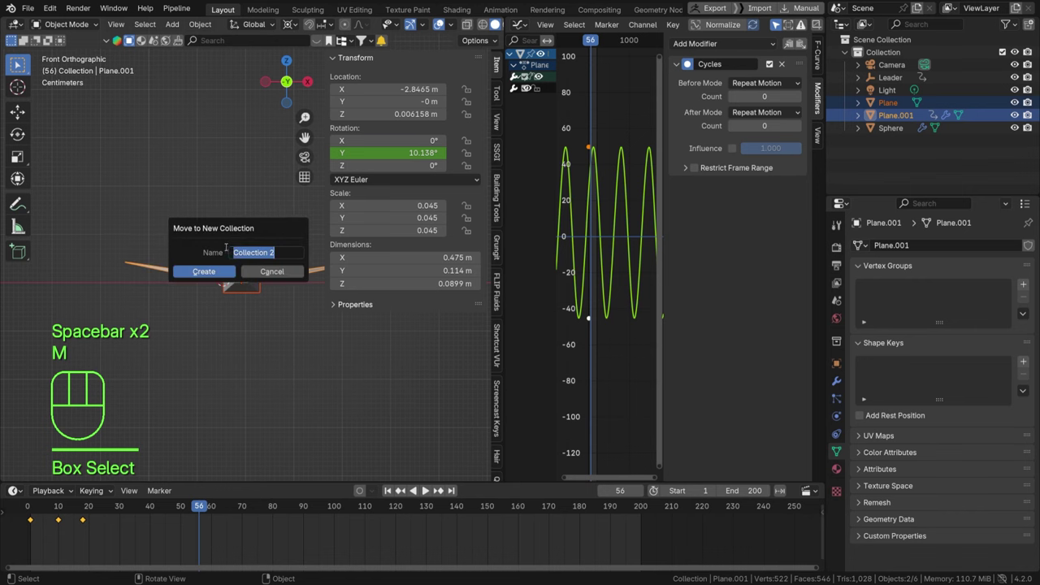
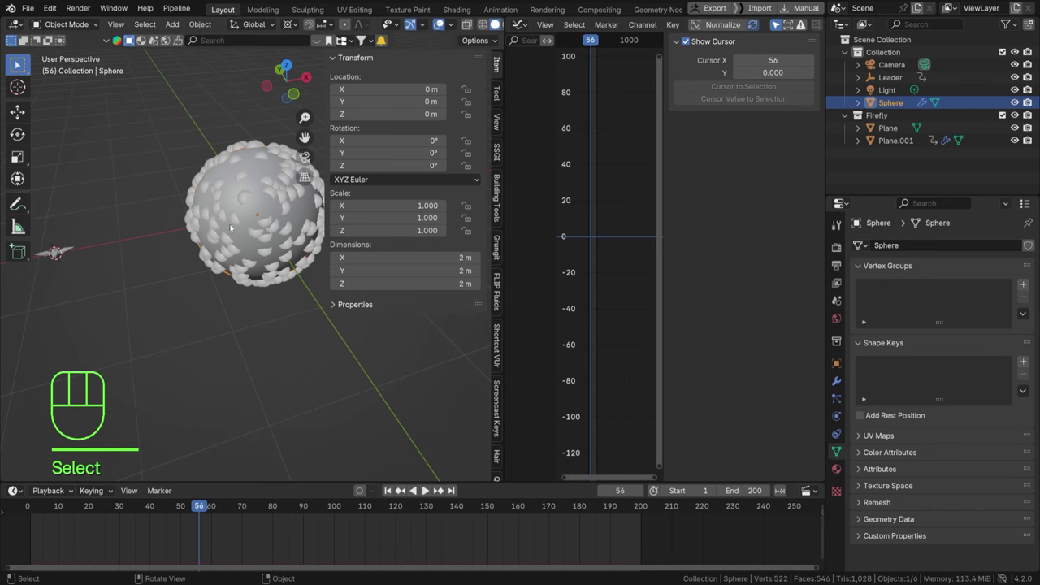
# Step: In the sphere's Particle Properties set Render As to Collection
pyautogui.click(838, 399)
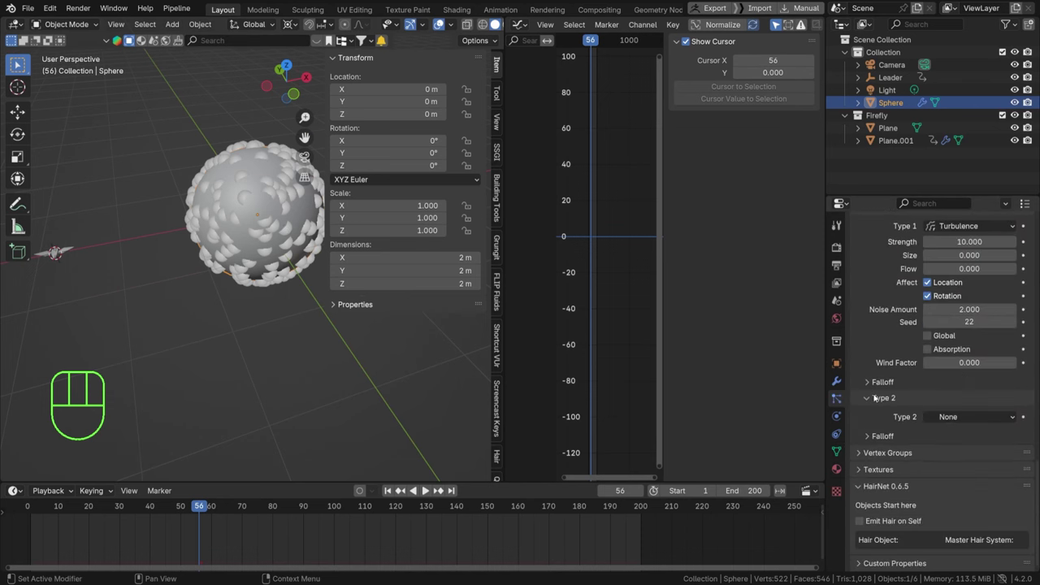
pyautogui.click(874, 242)
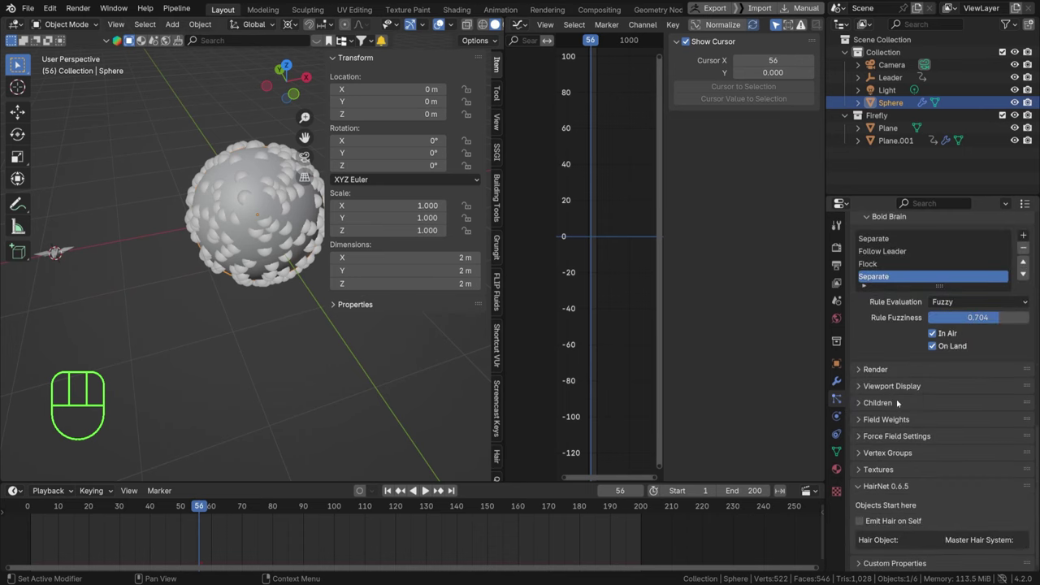
pyautogui.click(872, 374)
pyautogui.moveTo(946, 386); pyautogui.dragTo(946, 468)
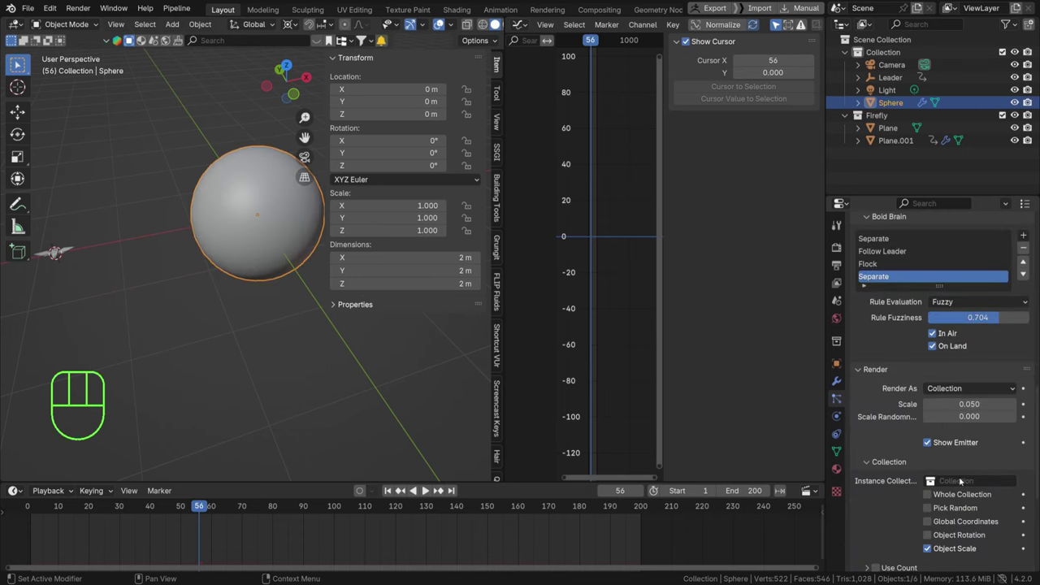
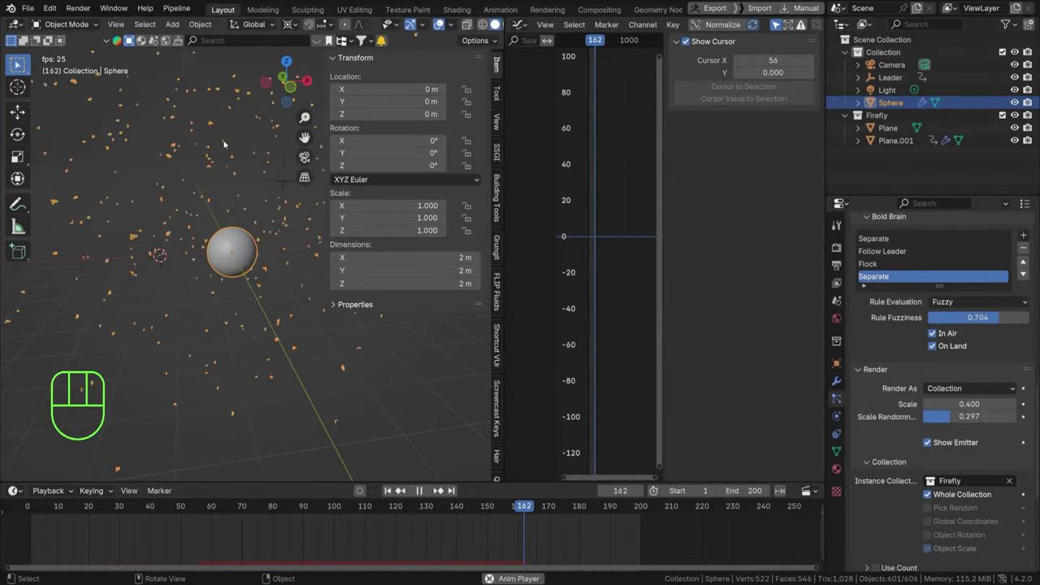
# Step: Preview the Firefly-instanced flock from the front view, playing and stopping the simulation
pyautogui.press('KP_1')
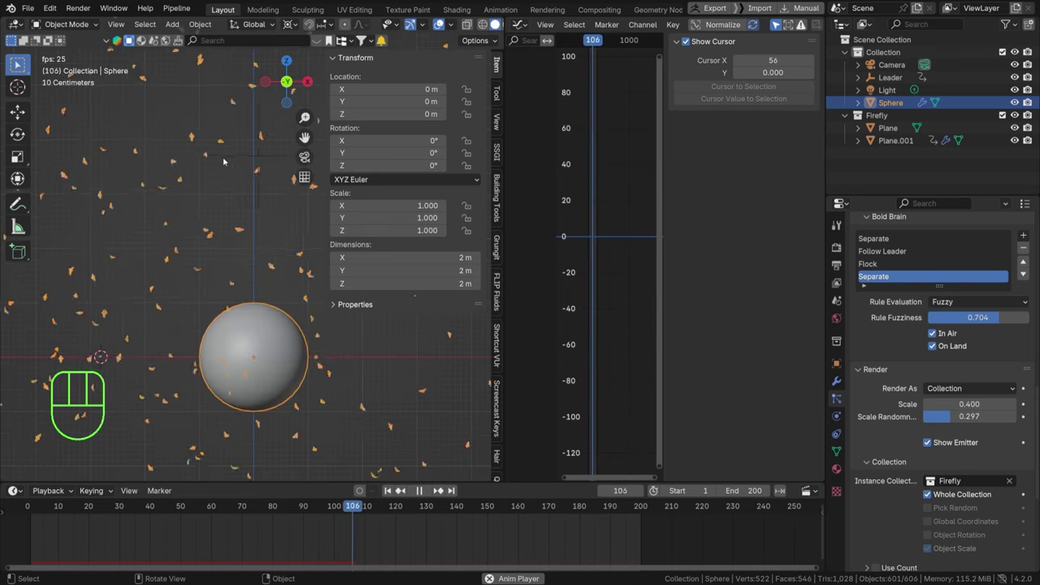
pyautogui.press('space')
pyautogui.press('space')
pyautogui.press('space')
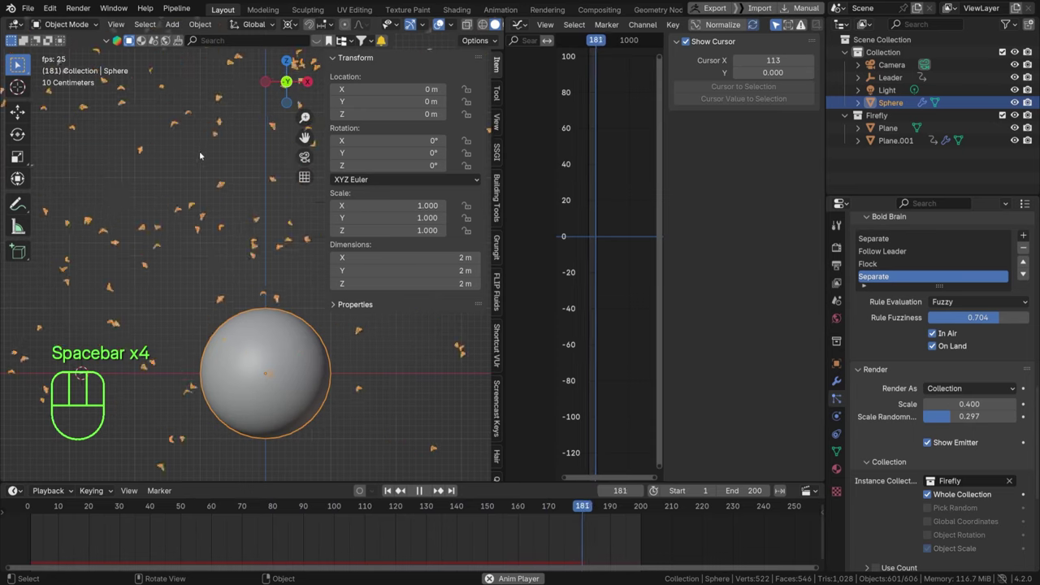
pyautogui.press('space')
pyautogui.press('space')
pyautogui.press('space')
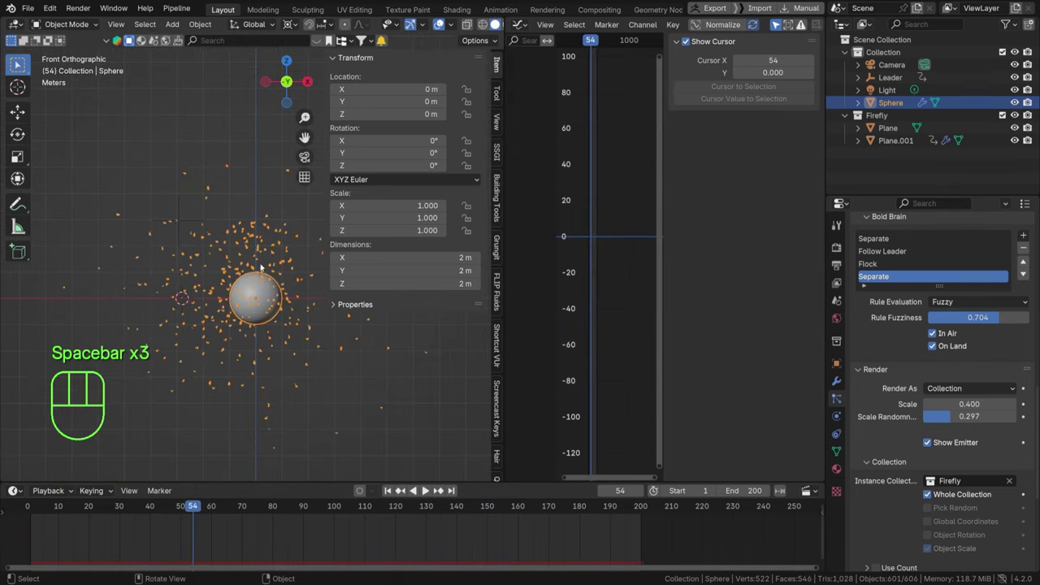
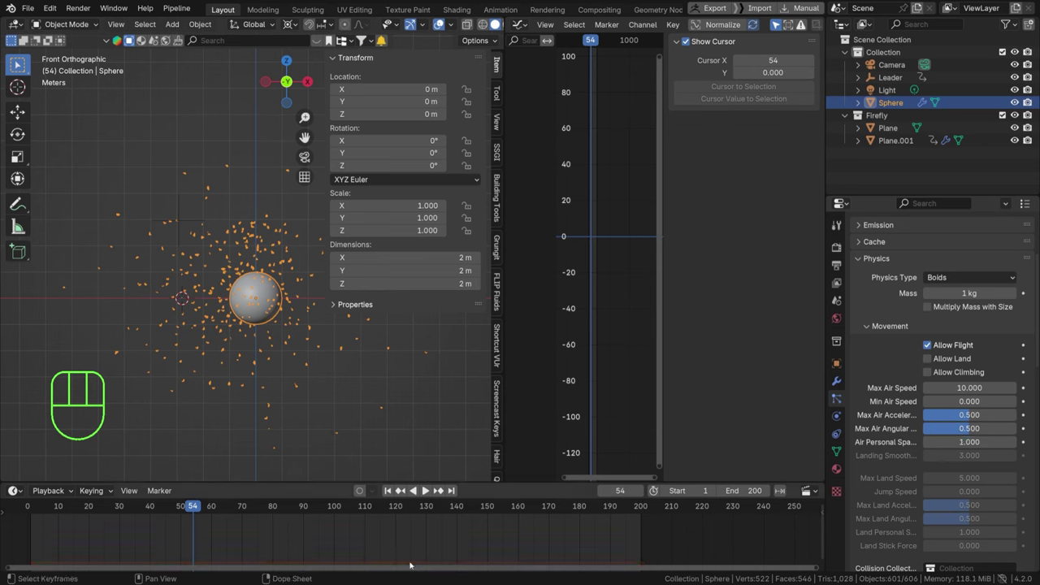
# Step: Rewind to frame 1 and replay the flock simulation before lowering turbulence to 3
pyautogui.click(393, 487)
pyautogui.press('space')
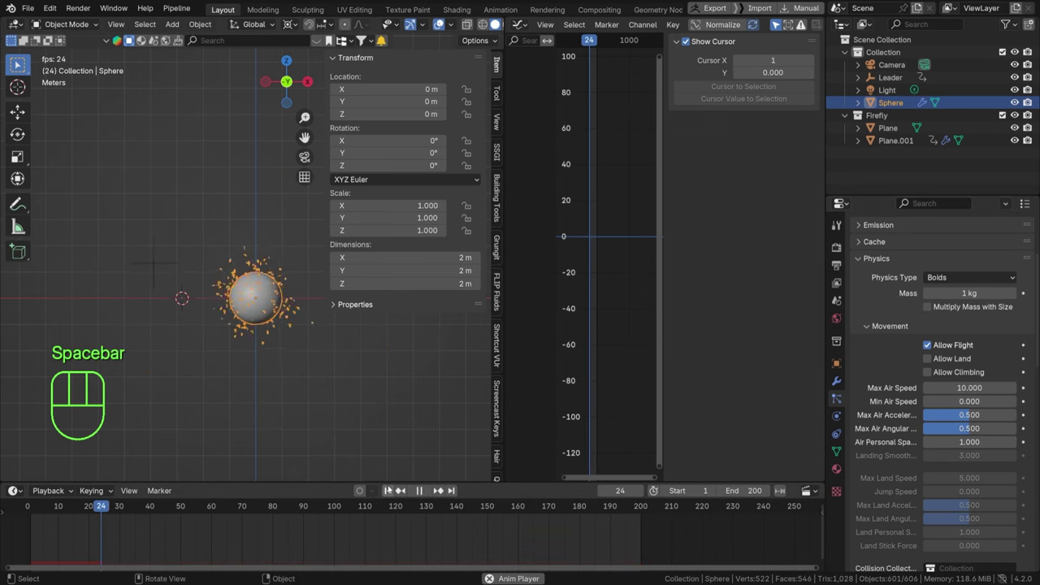
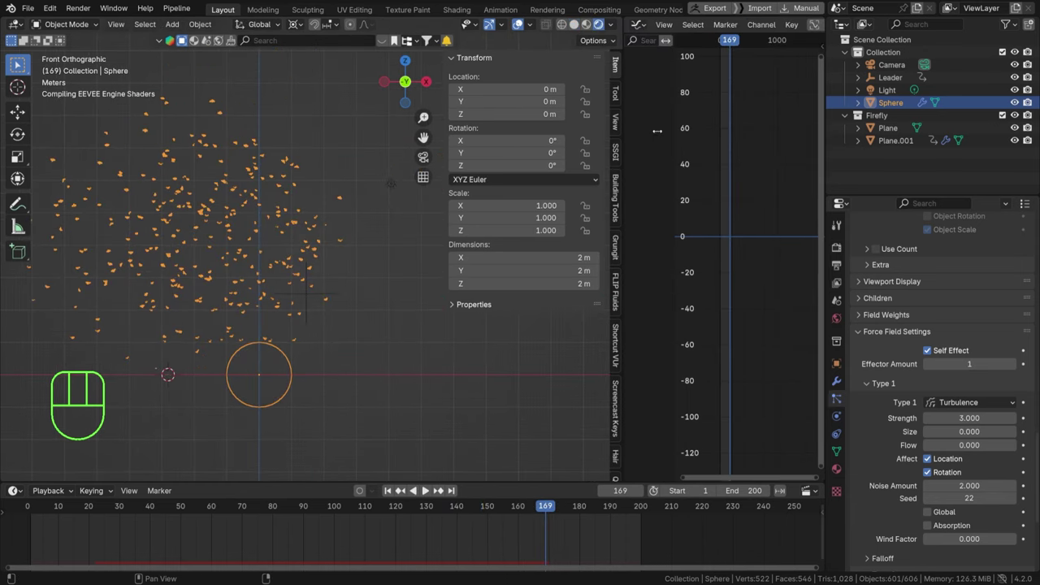
# Step: Select the Light in the Outliner and reframe the viewport
pyautogui.click(842, 250)
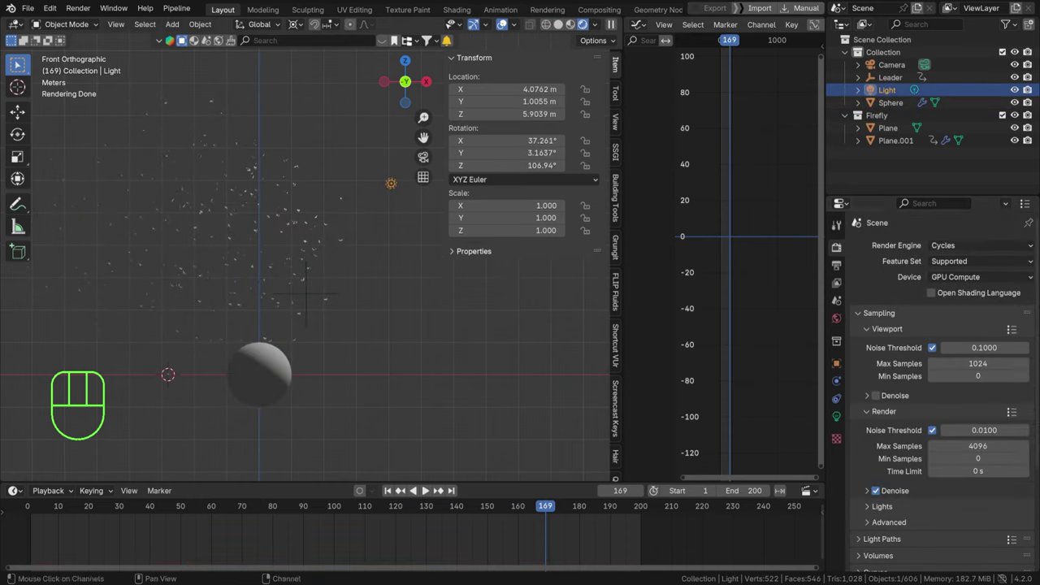
pyautogui.middleClick(284, 220)
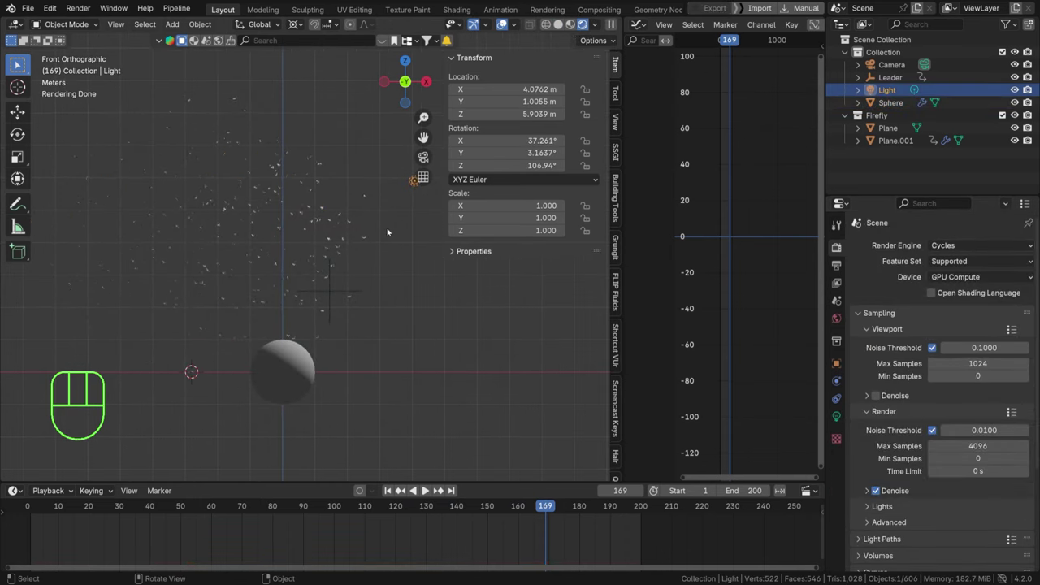
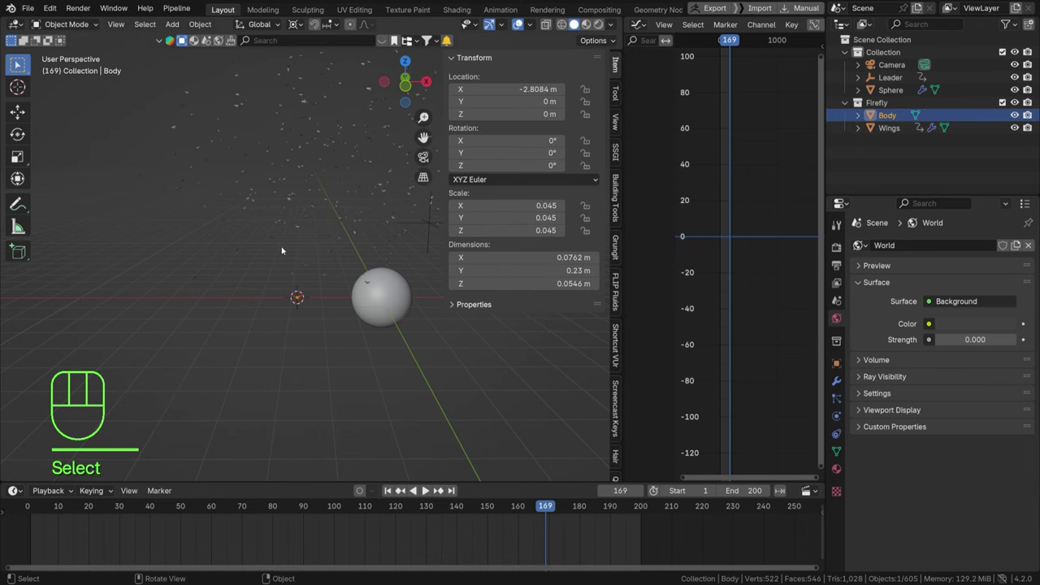
# Step: Frame the Body mesh and pick a yellow colour for its Light emission material
pyautogui.press('KP_Decimal')
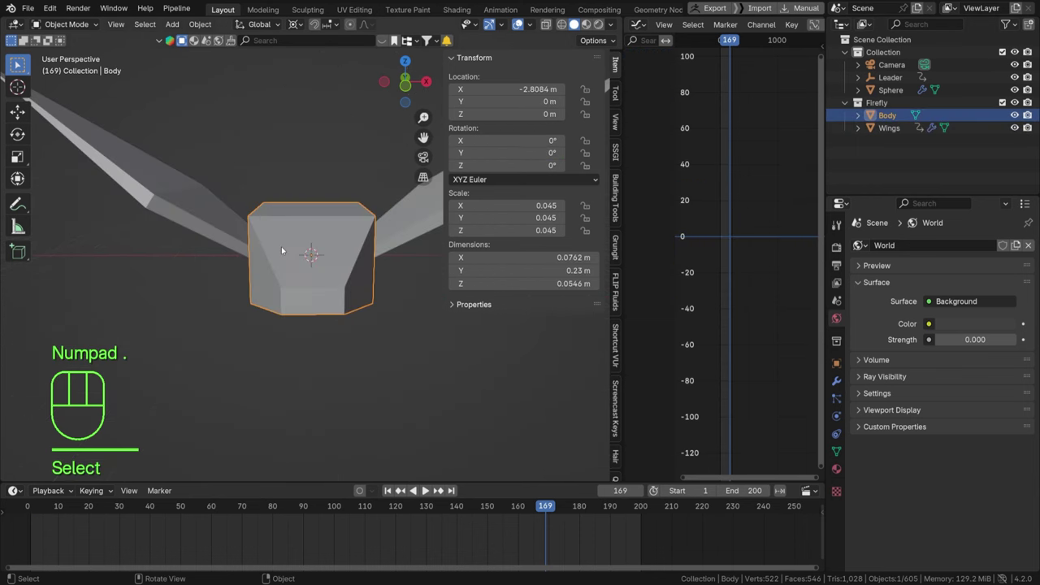
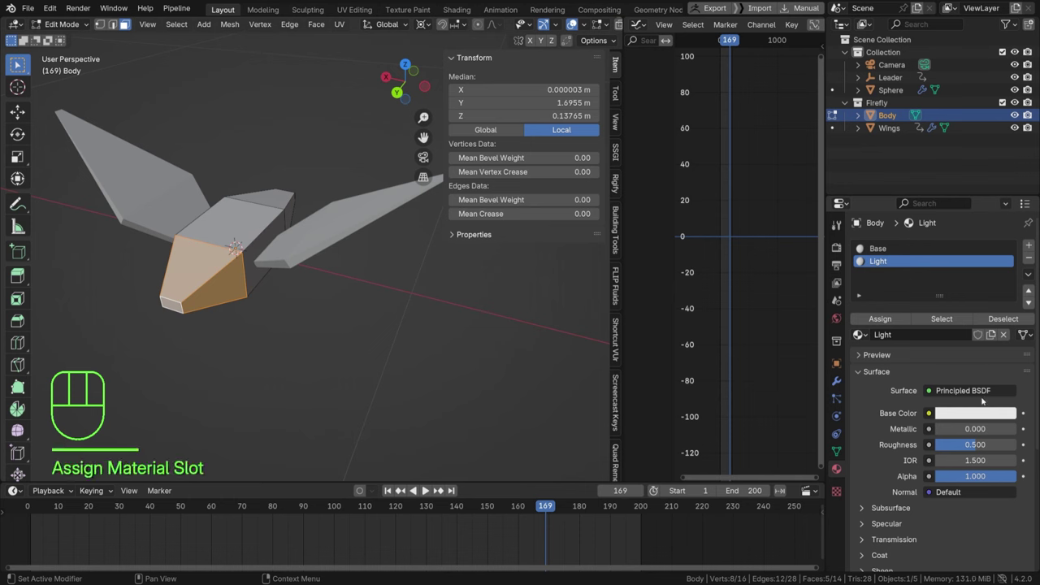
pyautogui.moveTo(963, 394); pyautogui.dragTo(874, 137)
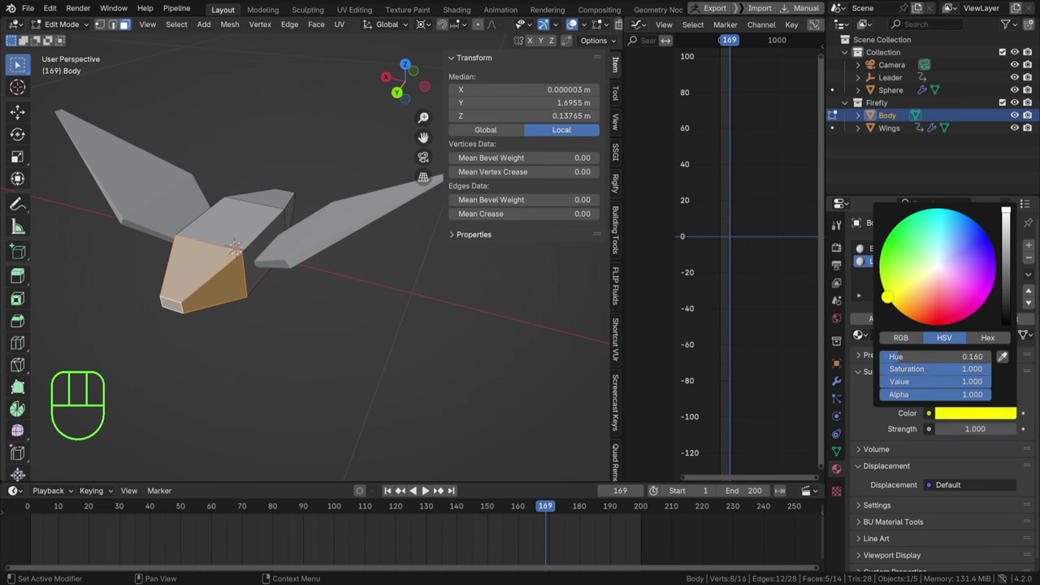
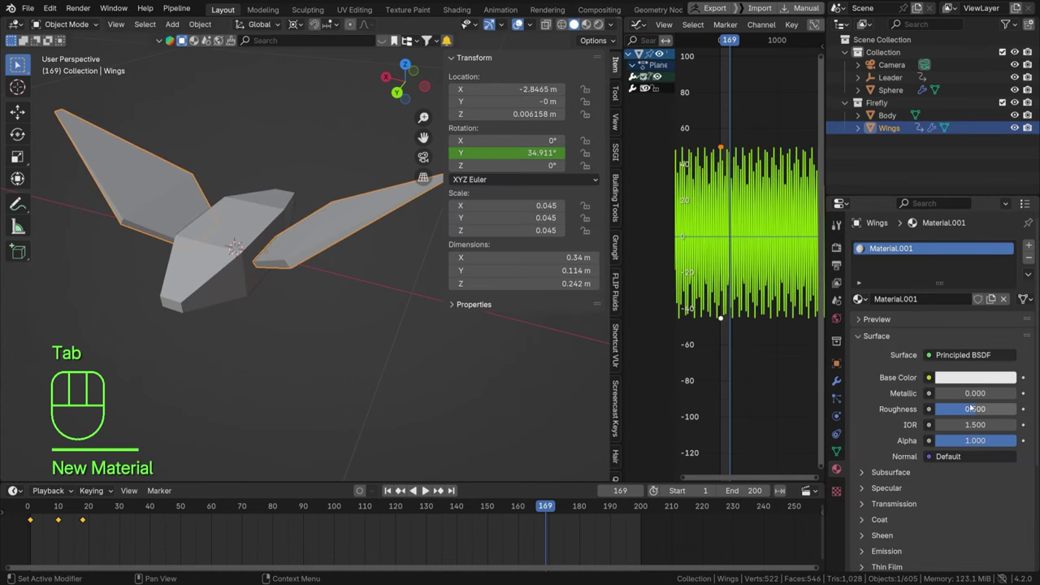
# Step: Lower the Wings material's Alpha to 0.746 and raise its Transmission Weight
pyautogui.moveTo(1016, 379); pyautogui.dragTo(988, 452)
pyautogui.click(911, 500)
pyautogui.moveTo(992, 447); pyautogui.dragTo(966, 443)
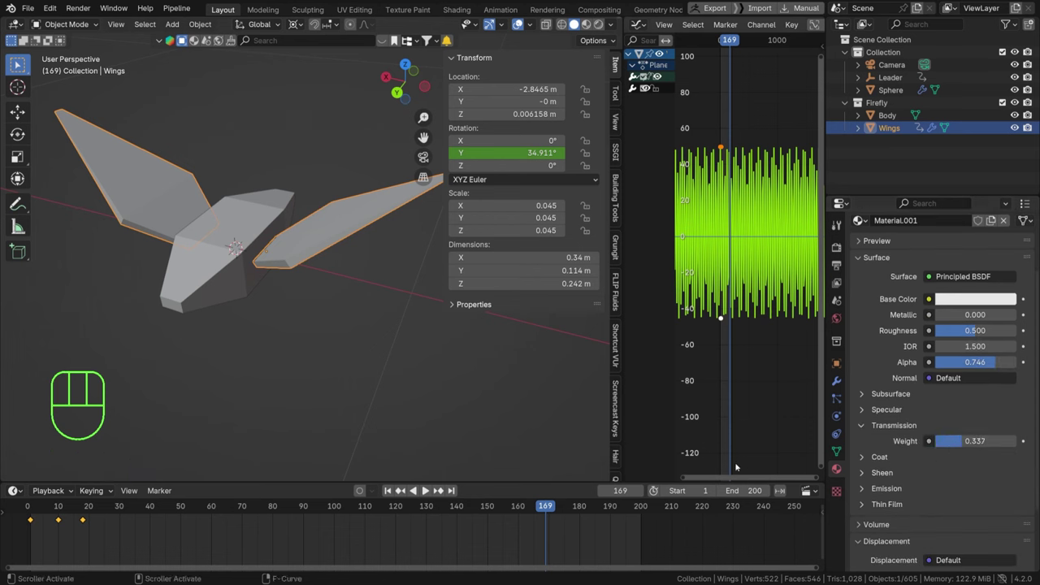
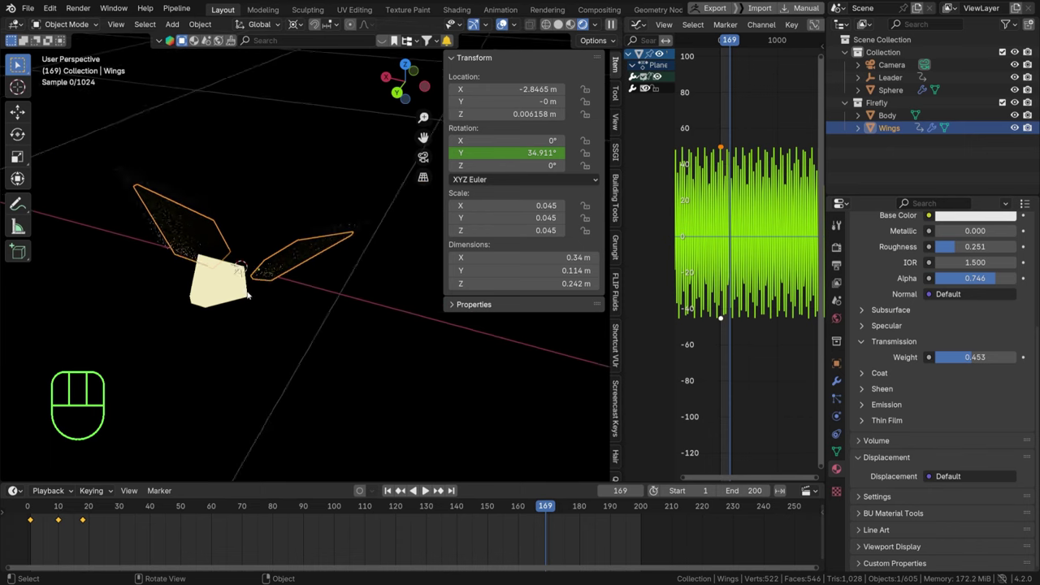
pyautogui.click(240, 336)
pyautogui.moveTo(238, 302); pyautogui.dragTo(152, 266)
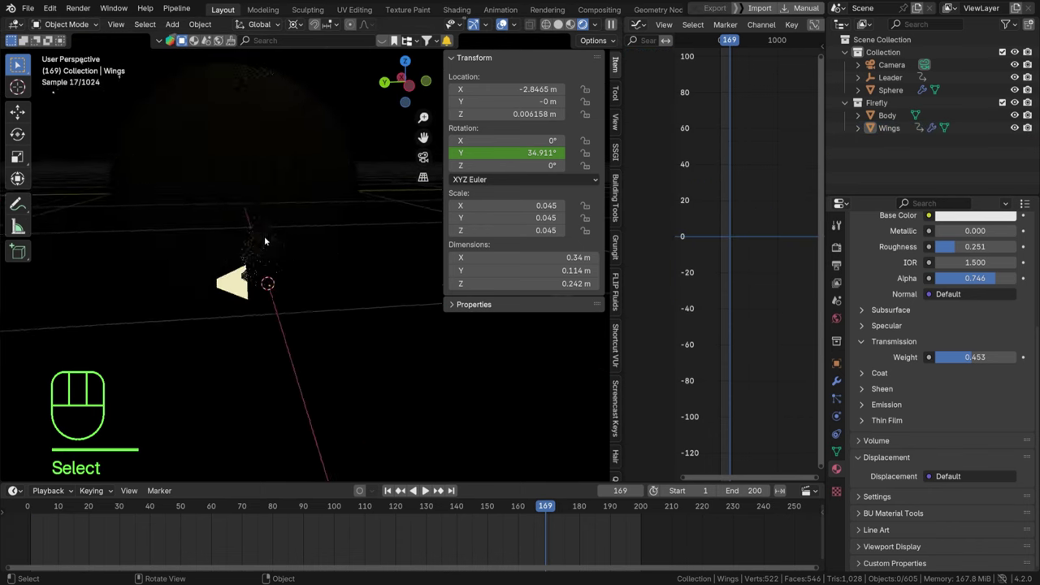
pyautogui.moveTo(275, 241); pyautogui.dragTo(297, 358)
pyautogui.press('space')
pyautogui.press('space')
pyautogui.press('space')
pyautogui.click(316, 254)
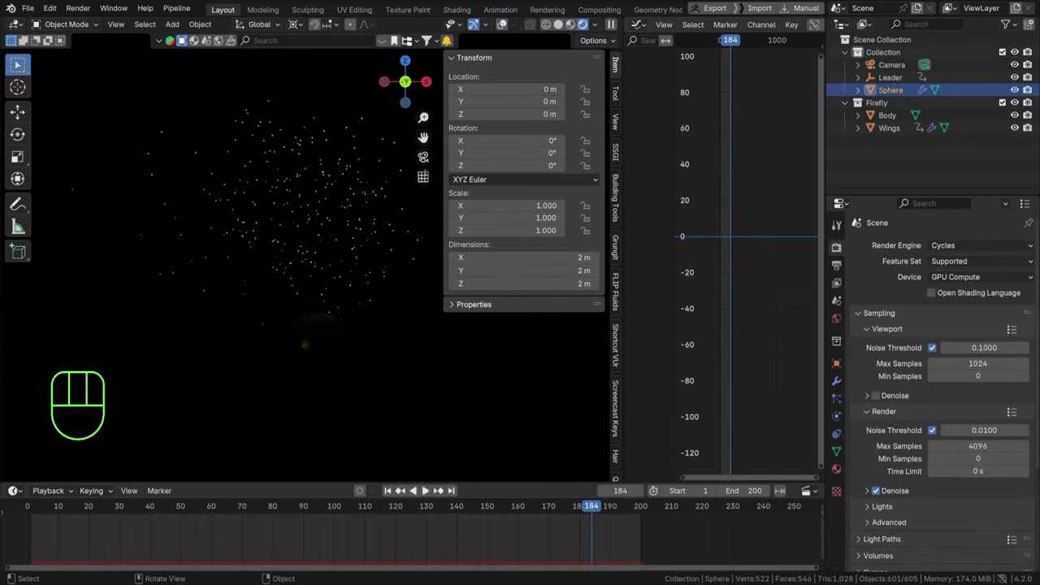